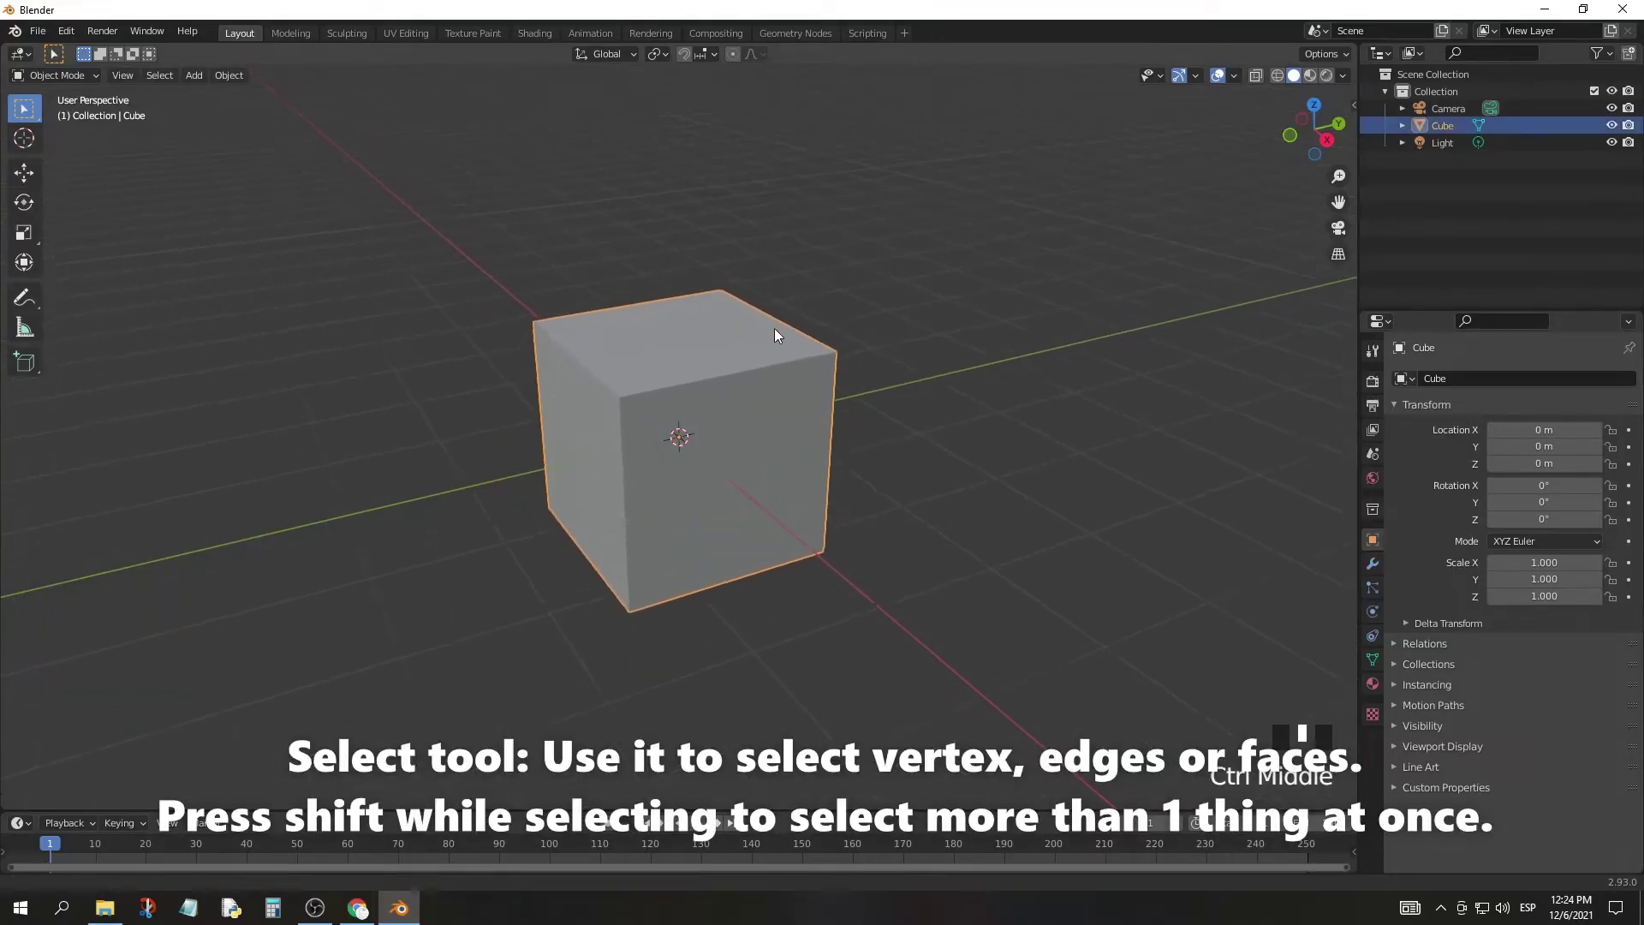
Step: Enter Edit Mode, select two cube vertices and start moving them with G
key(Tab)
click(572, 309)
click(598, 382)
key(g)
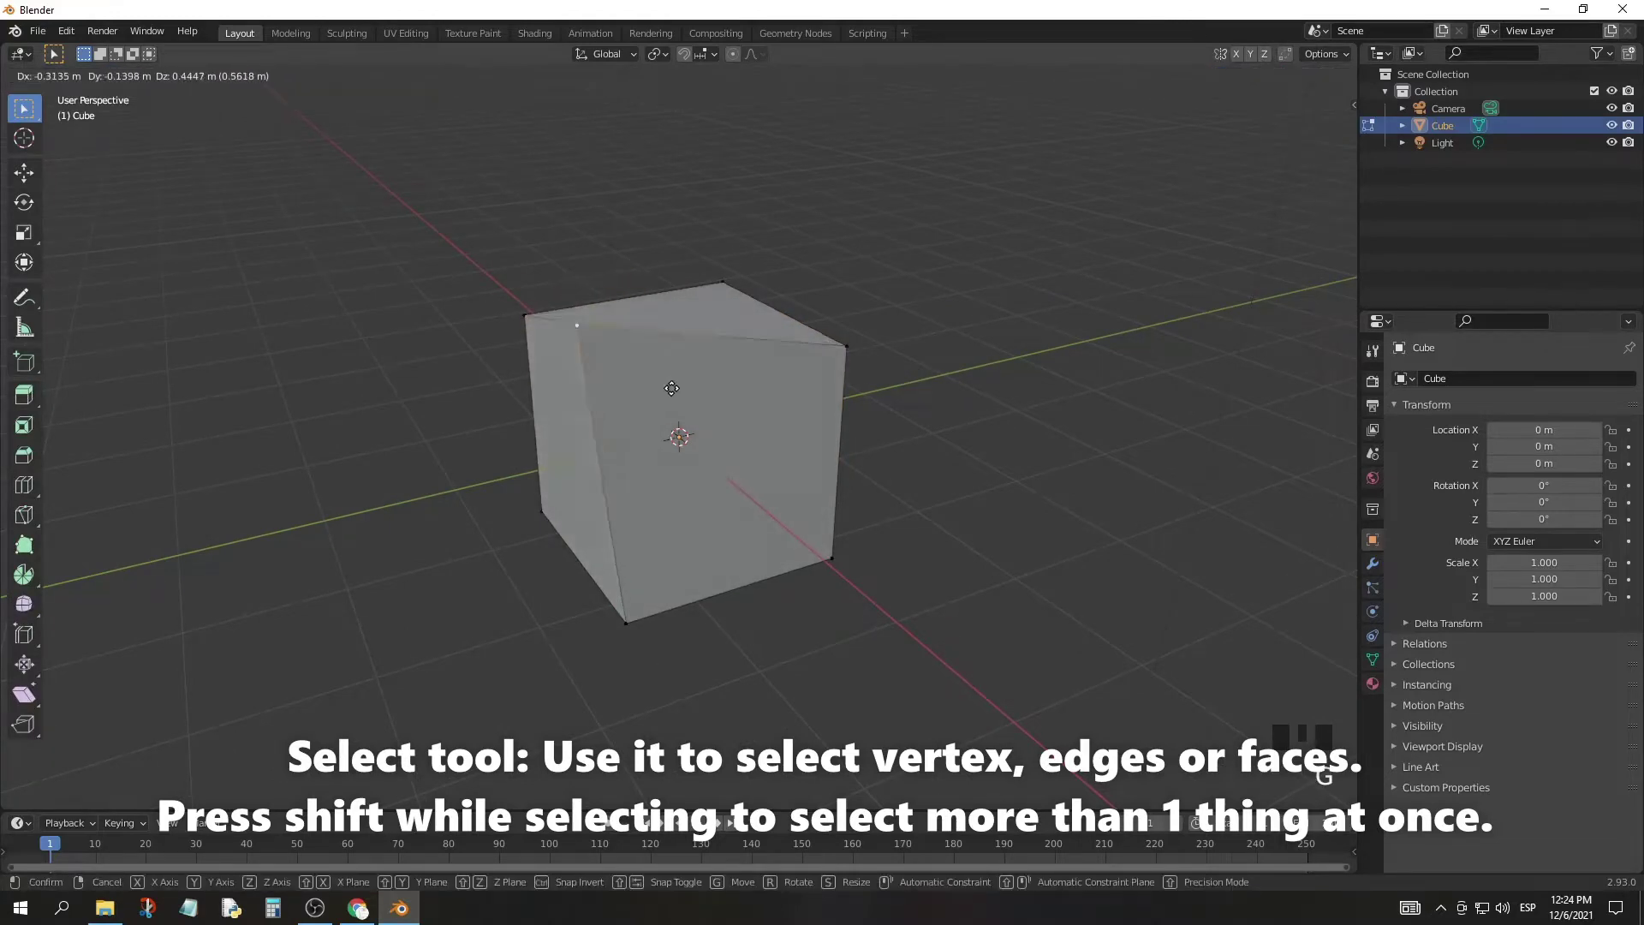
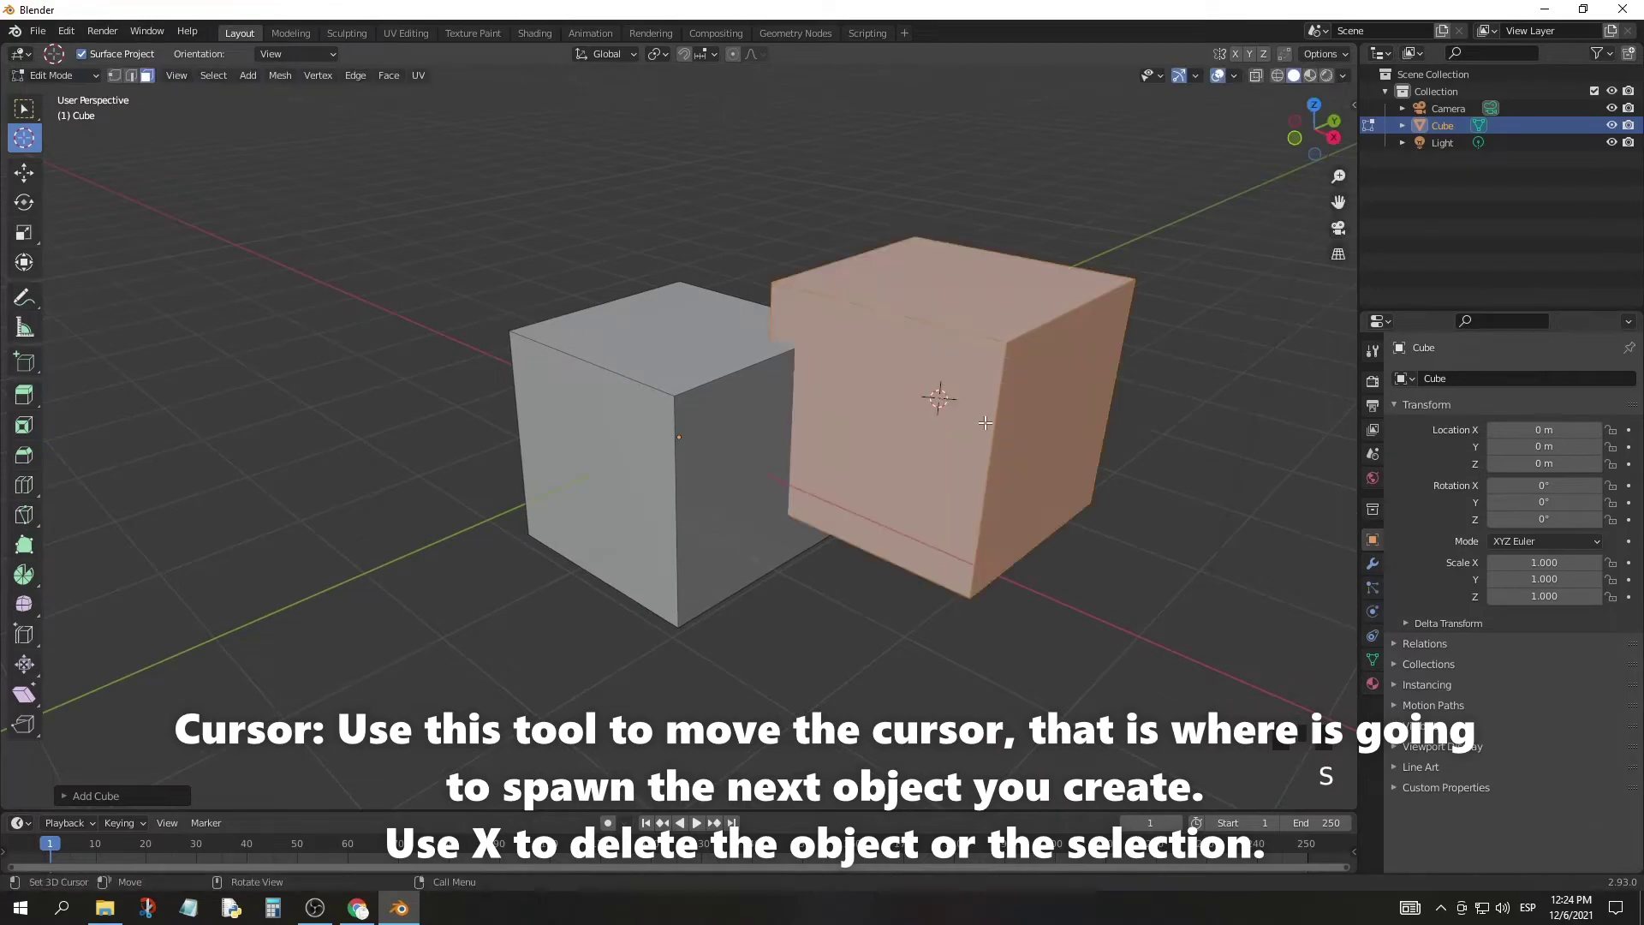
Step: Delete the newly added second cube with X
key(x)
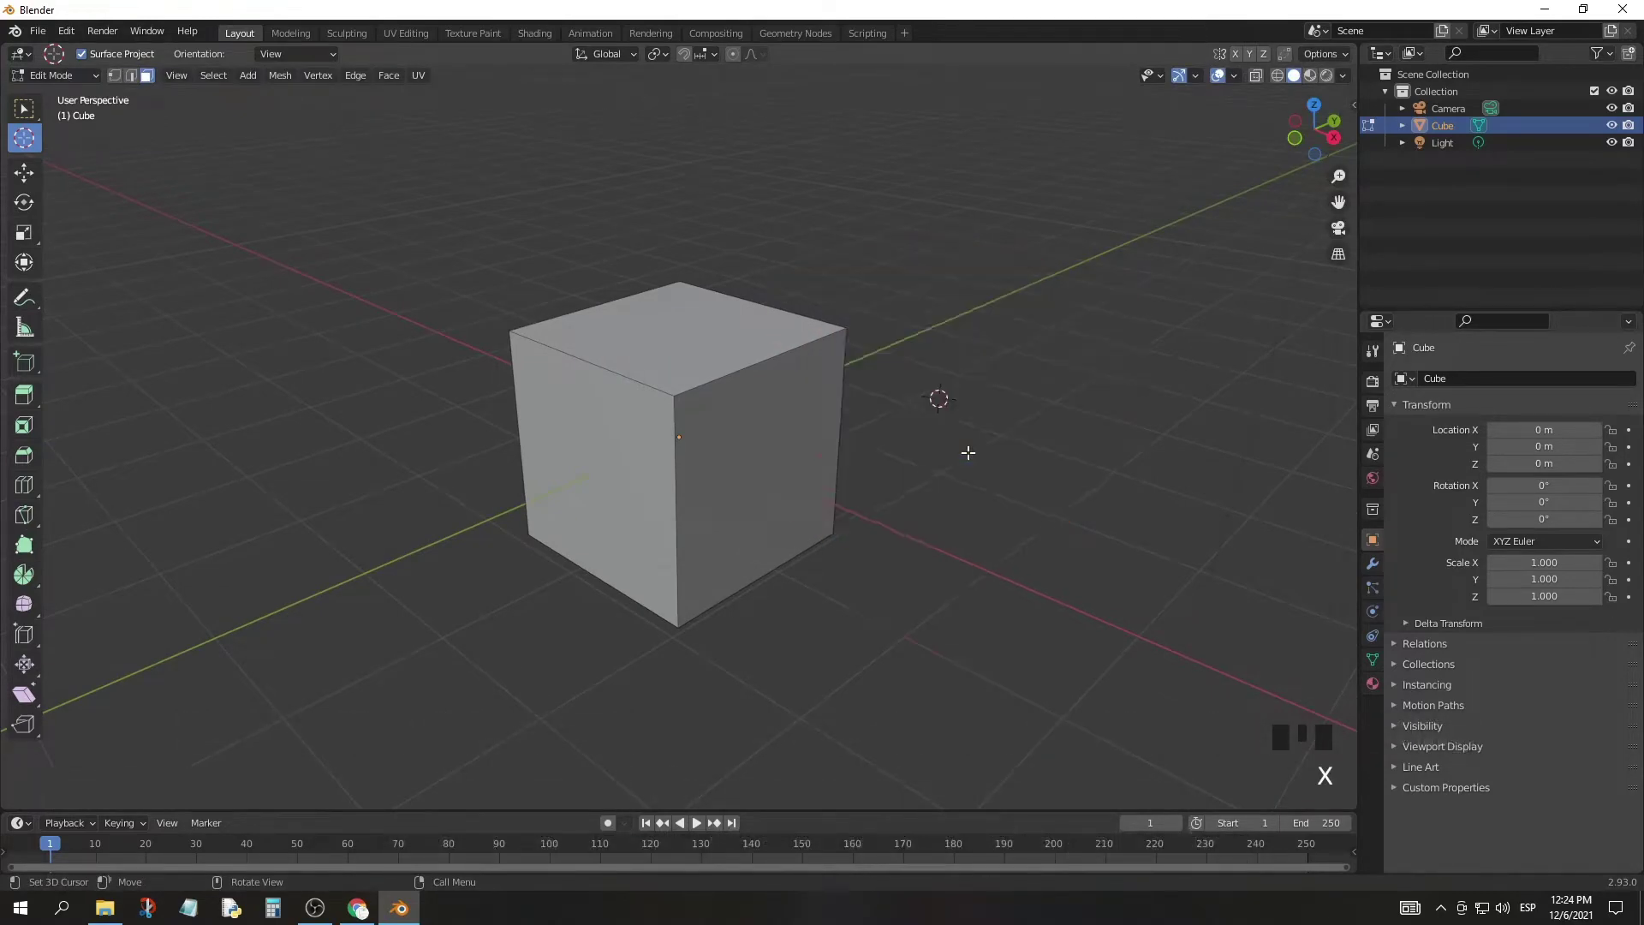
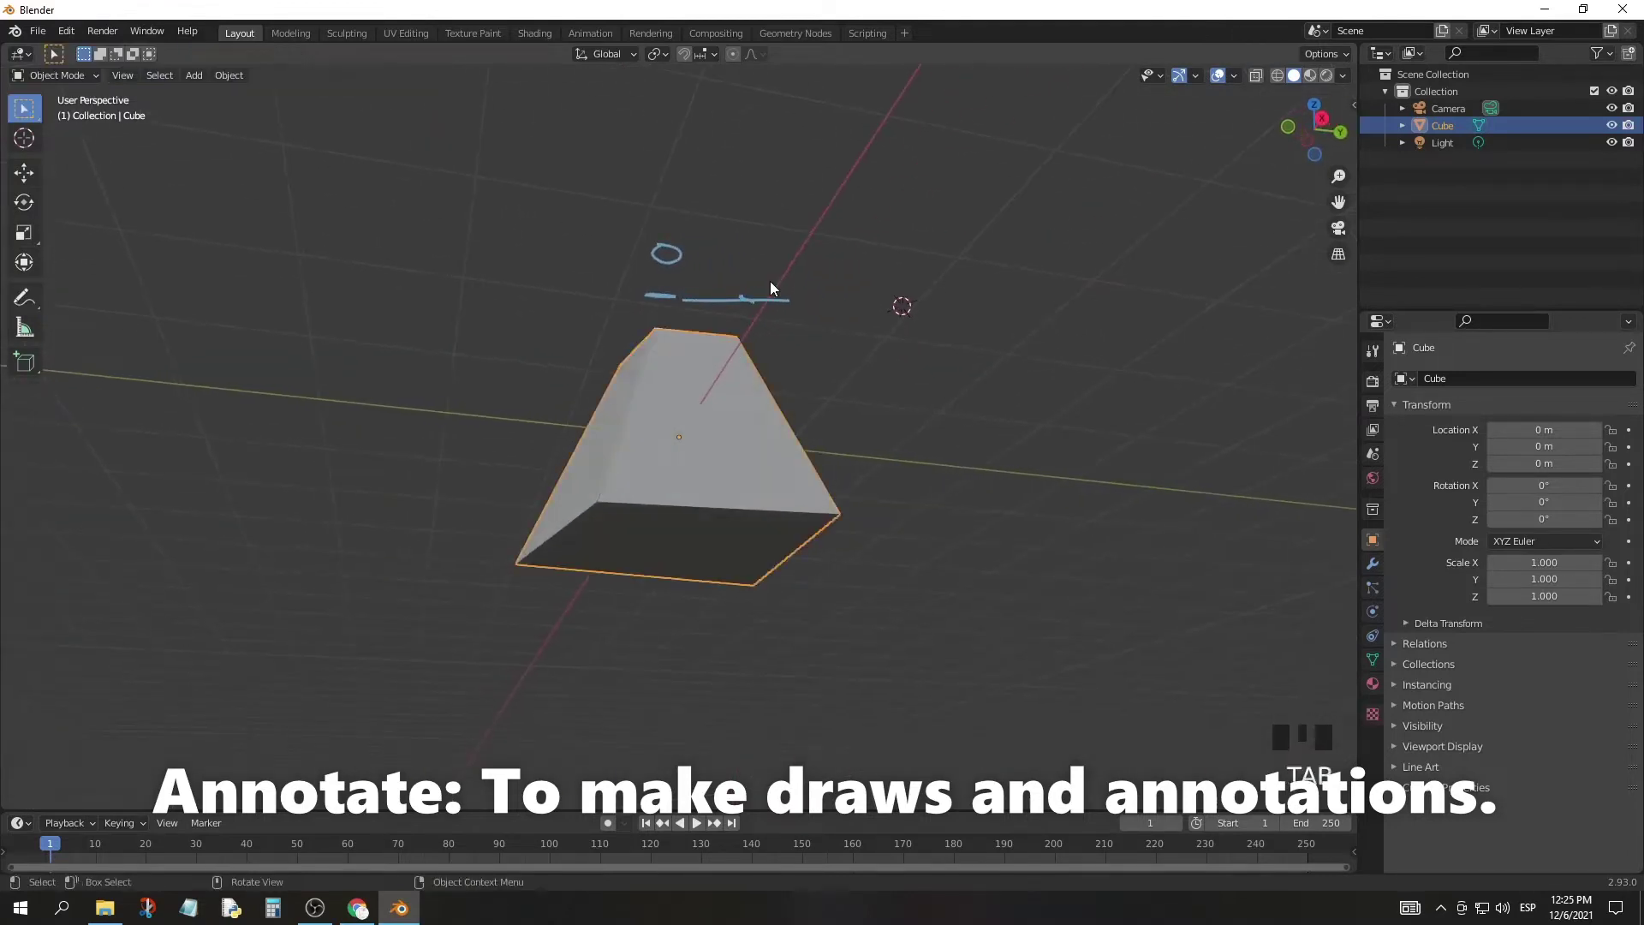
Step: Orbit around the tapered cube and start extruding a face region with E
drag(782, 304, 767, 356)
click(767, 356)
drag(893, 395, 930, 429)
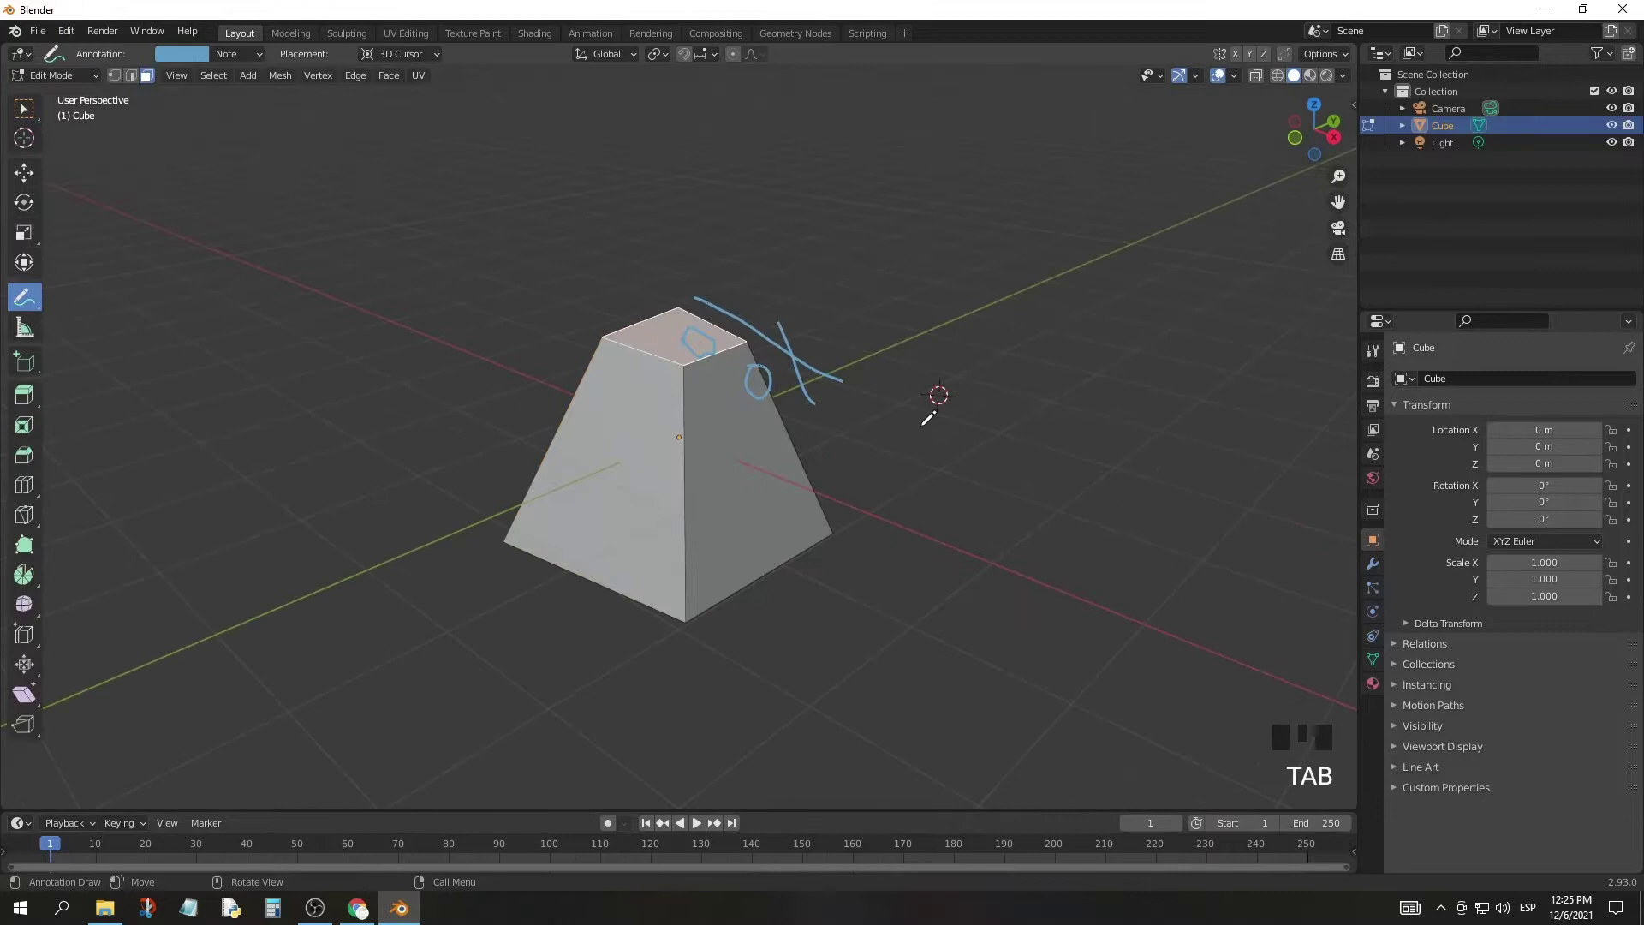
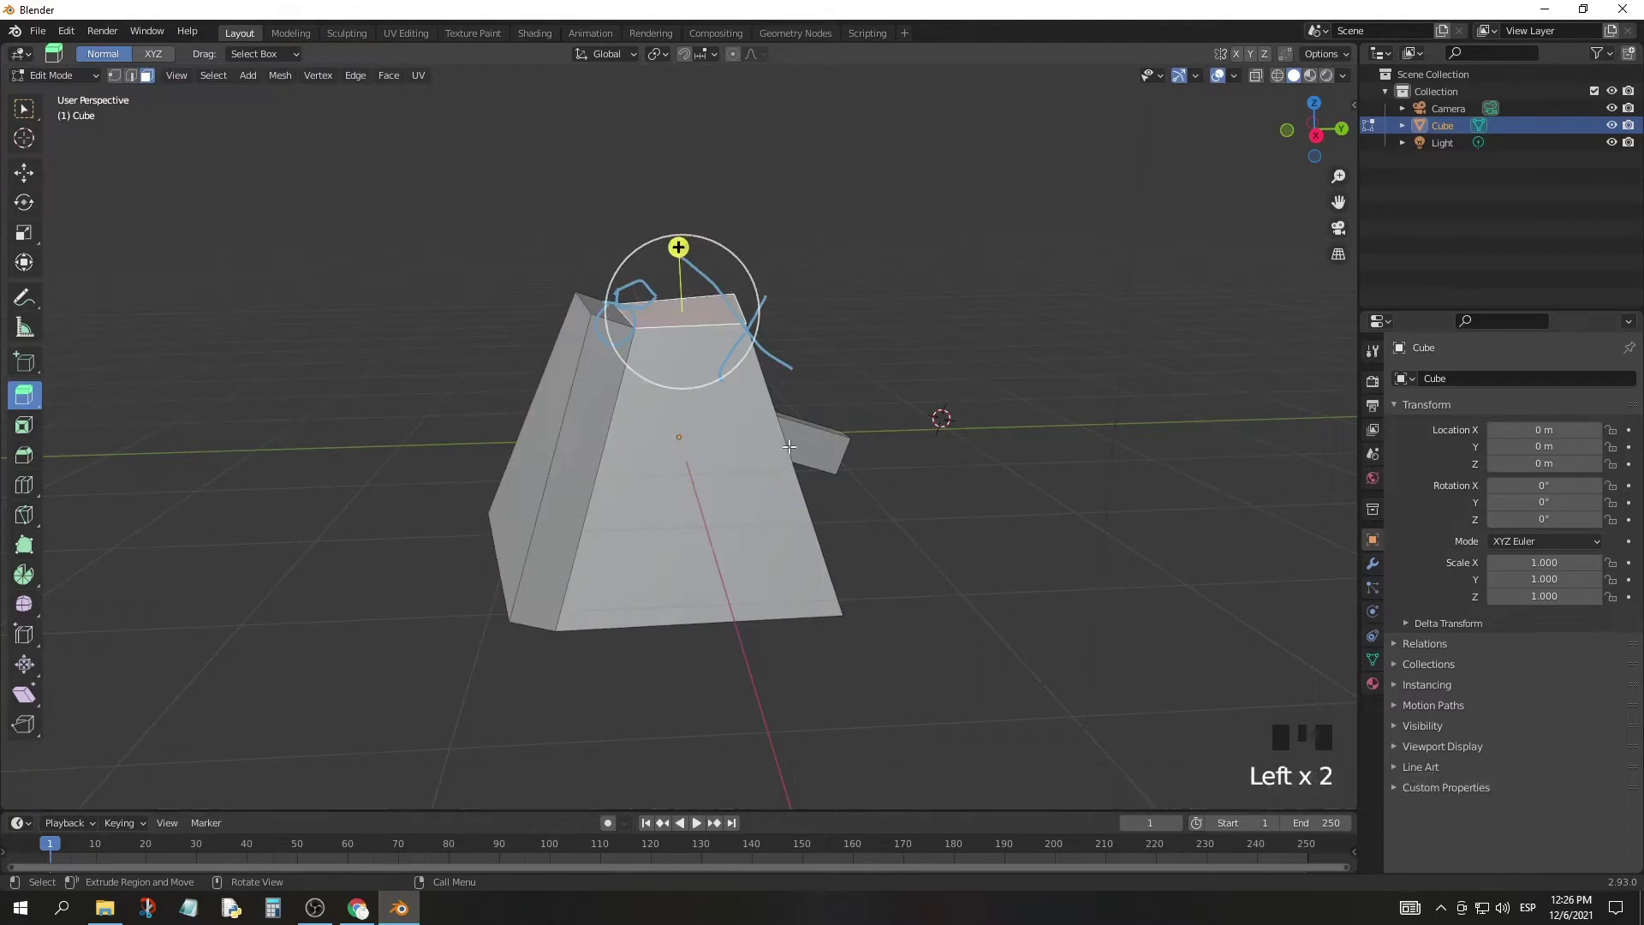
key(e)
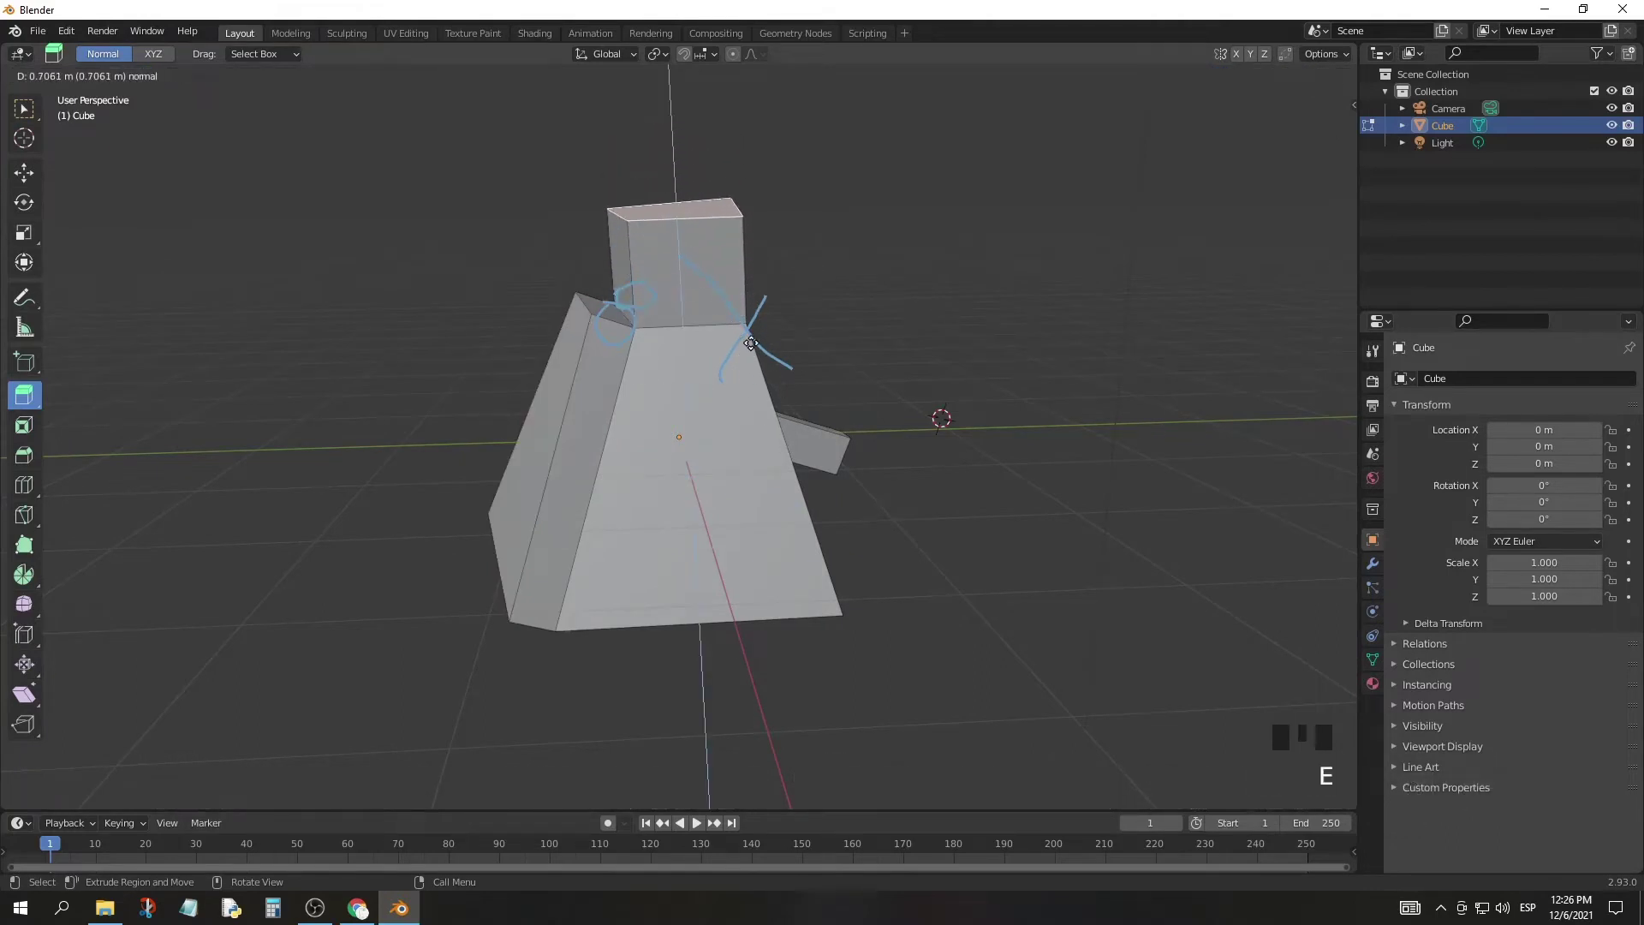
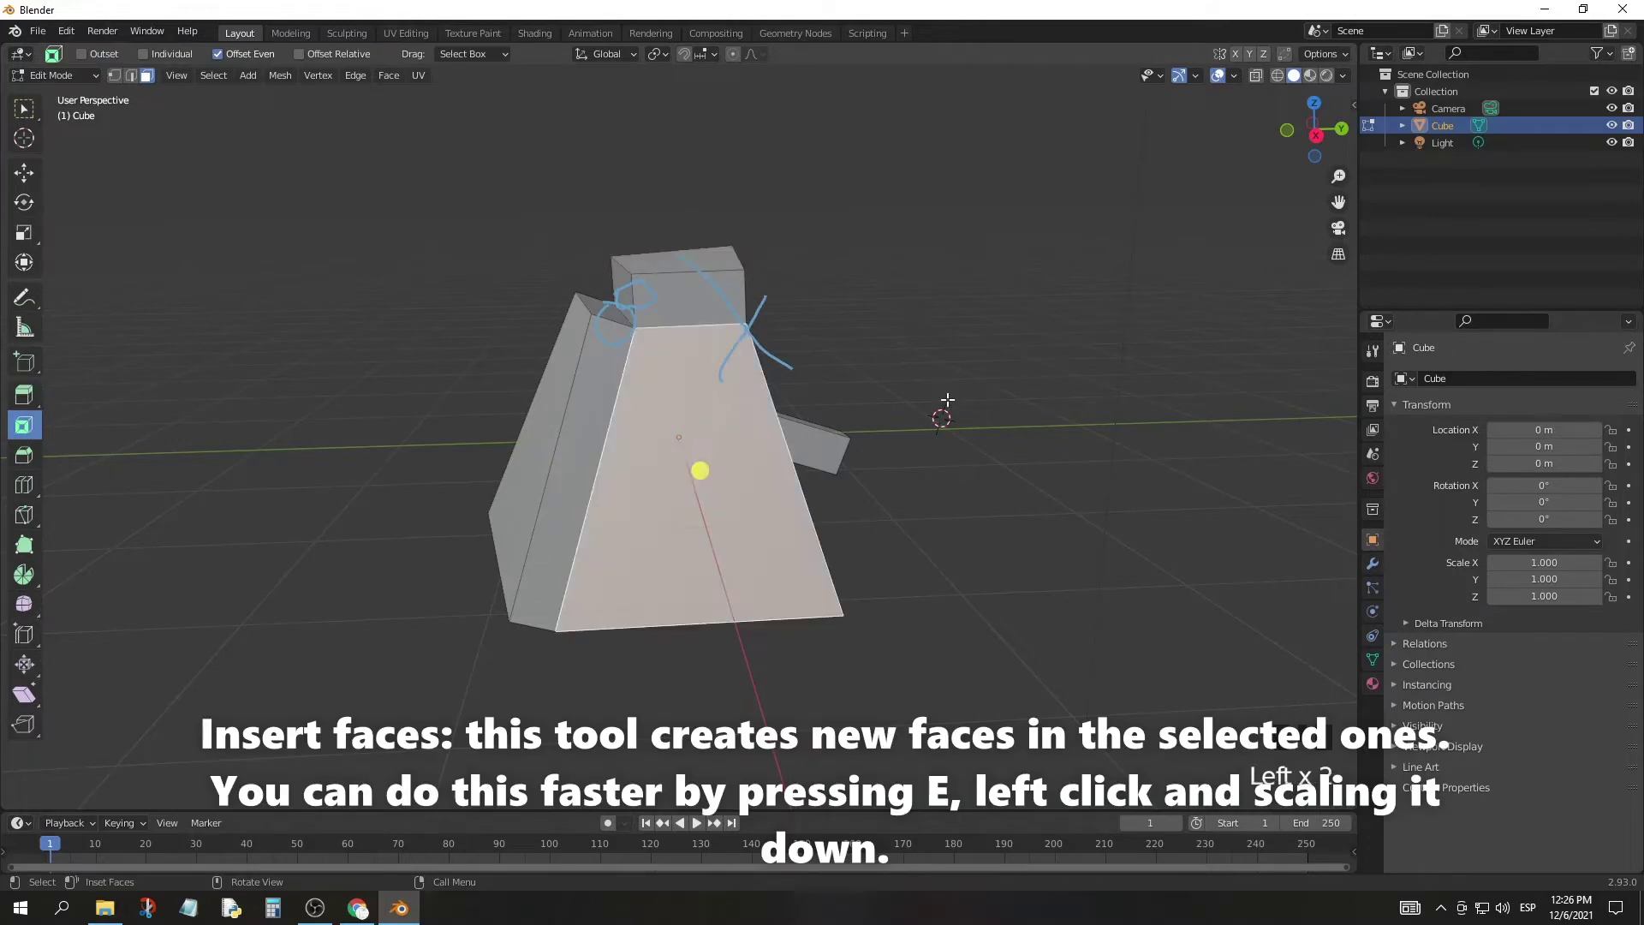
Step: Begin an inset on the front face of the tapered mesh
click(705, 468)
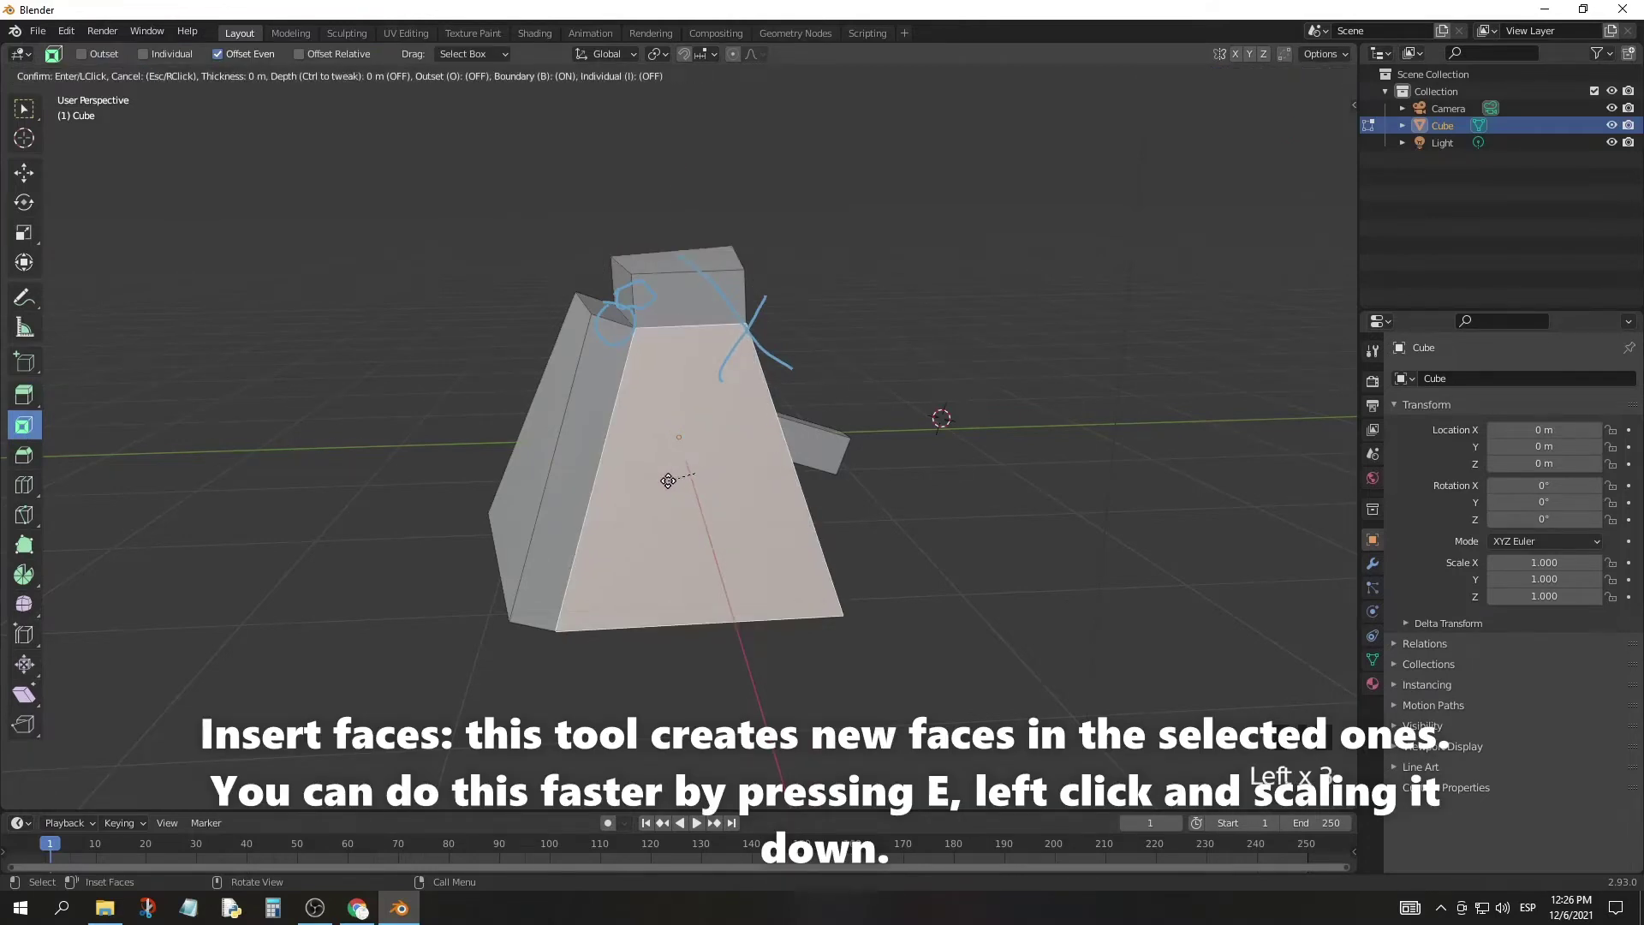
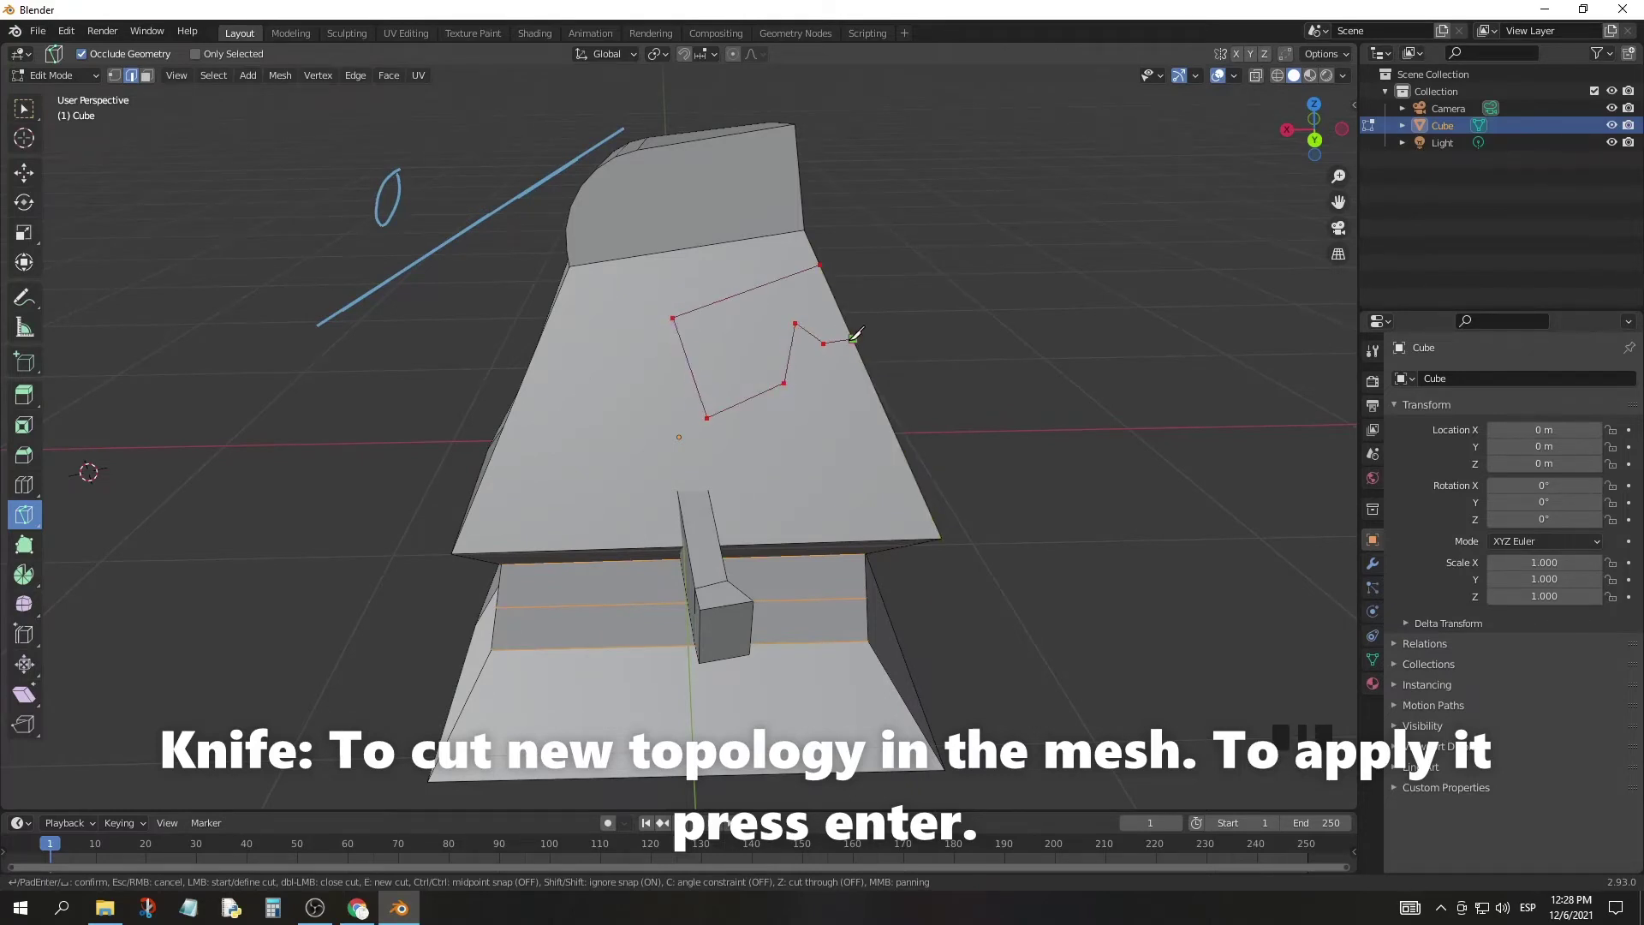
Step: Switch the selection mode to whole faces after the knife cut
click(34, 108)
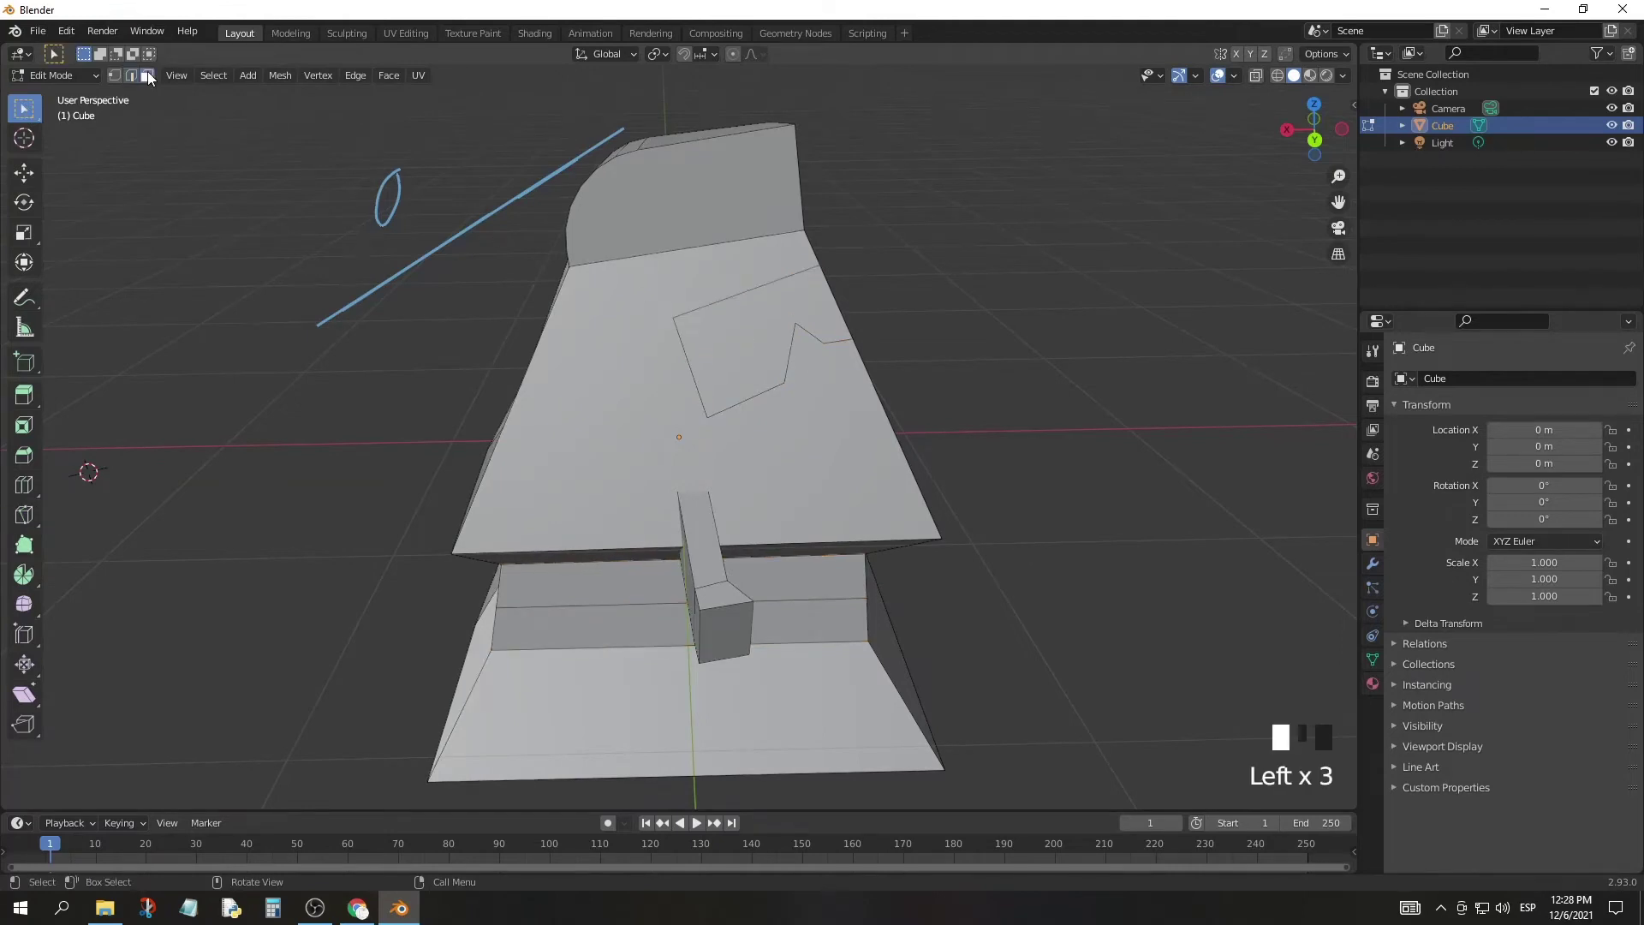
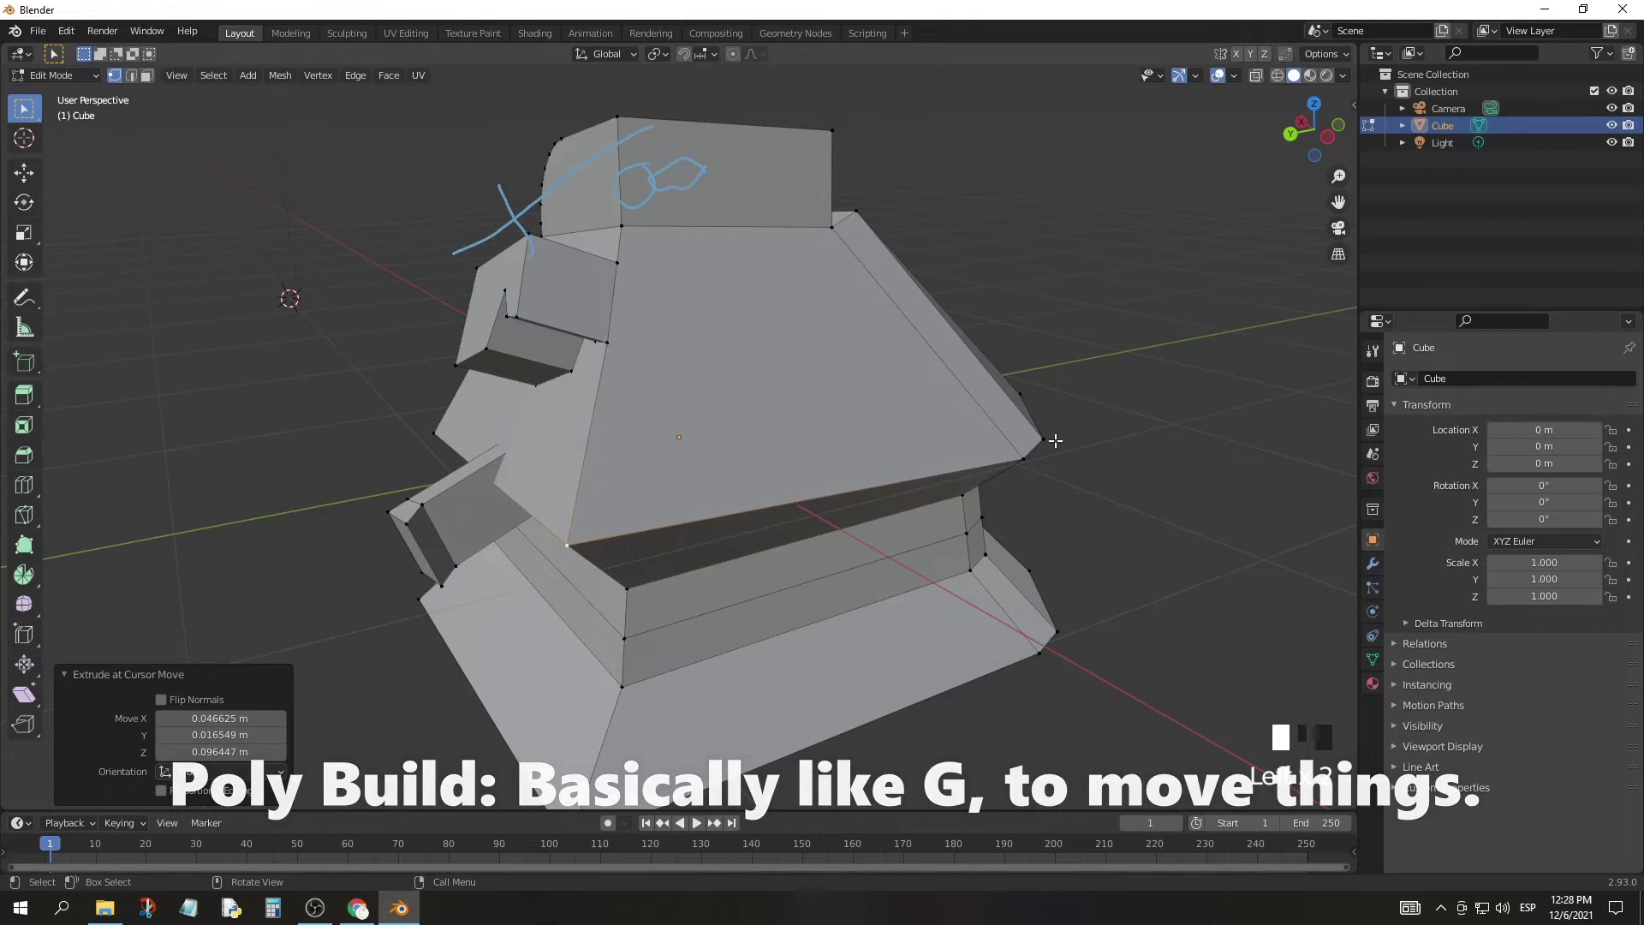
Step: Start moving the extruded corner vertex outward with G
key(g)
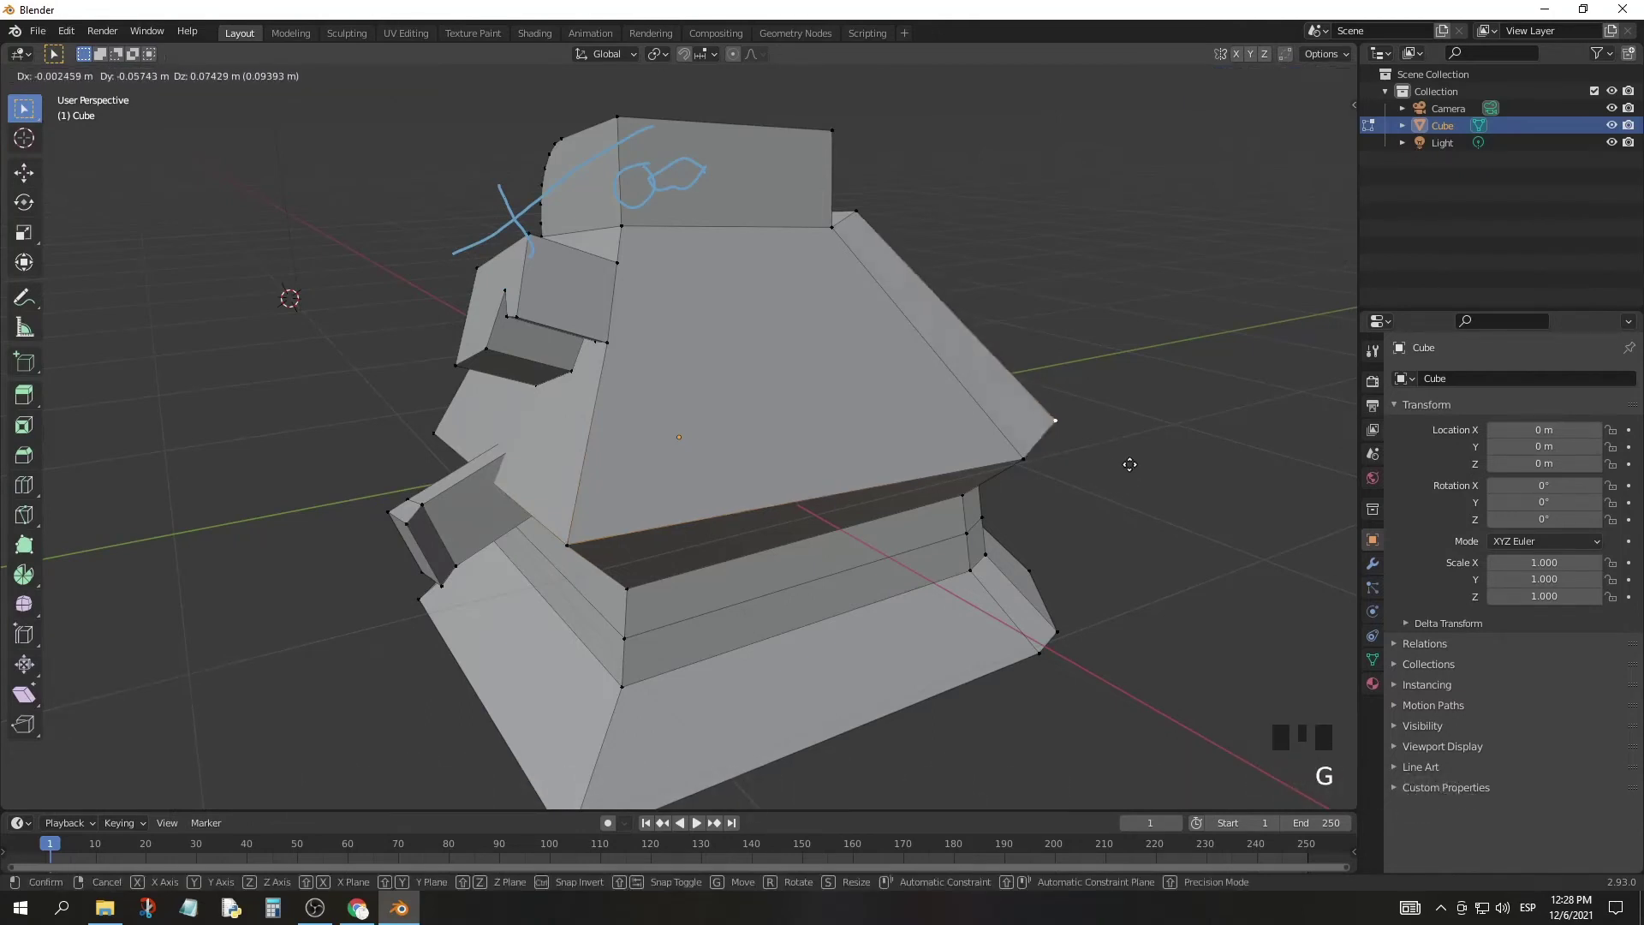
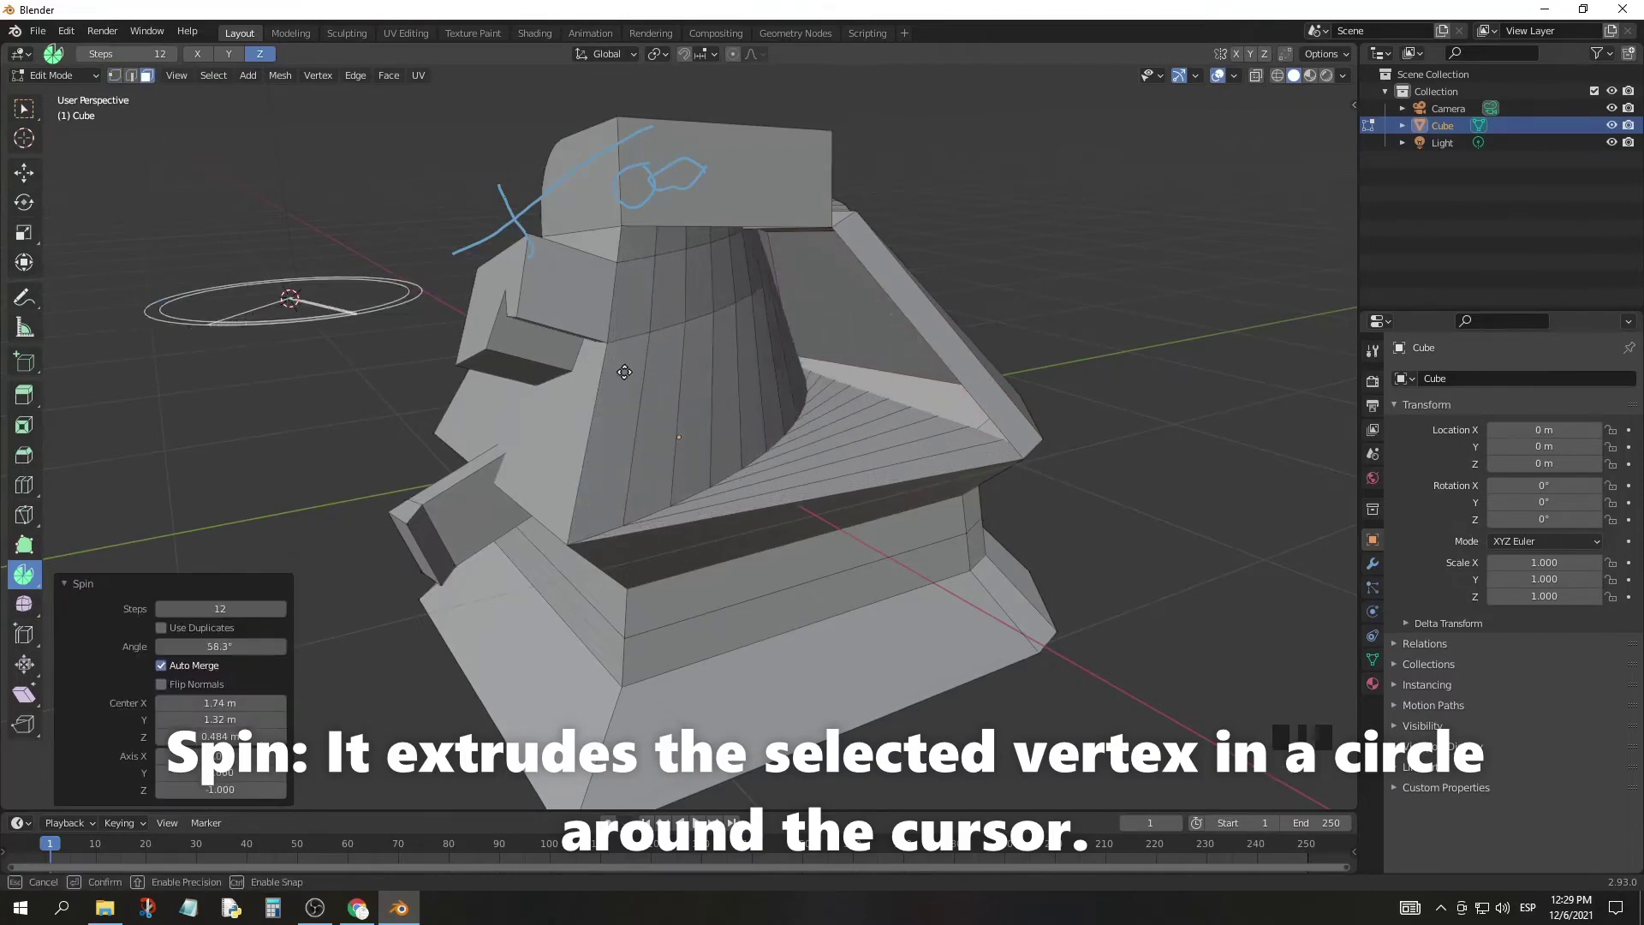
Step: Sweep the spun geometry further around the 3D cursor and adjust the Spin panel
drag(744, 317, 842, 603)
click(842, 603)
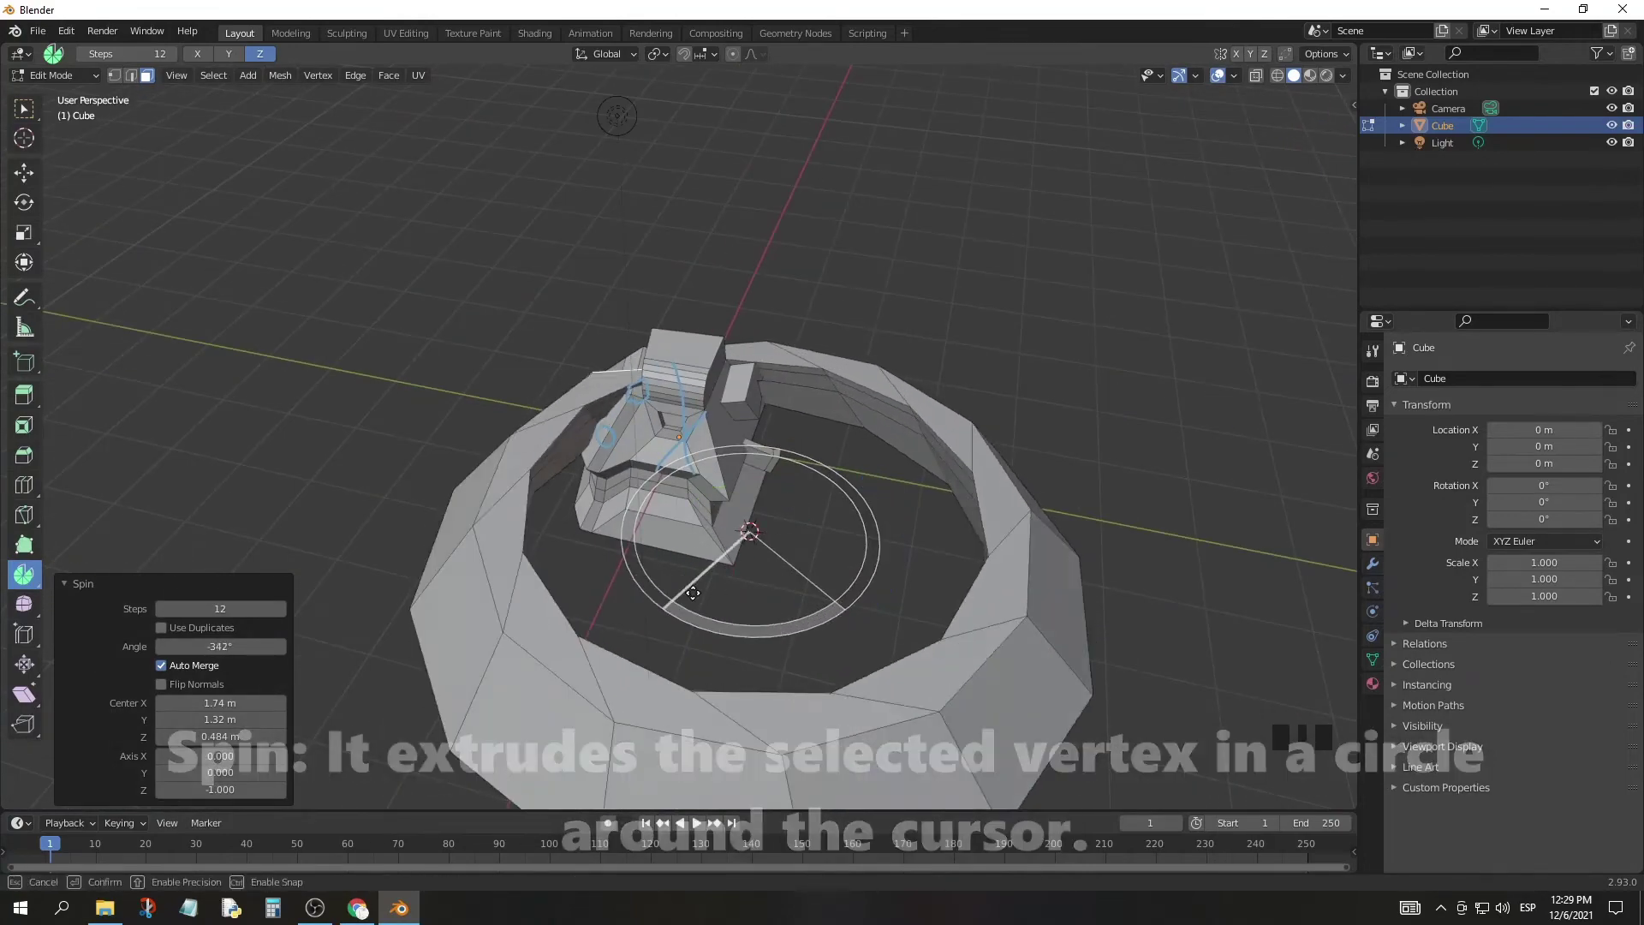
click(768, 558)
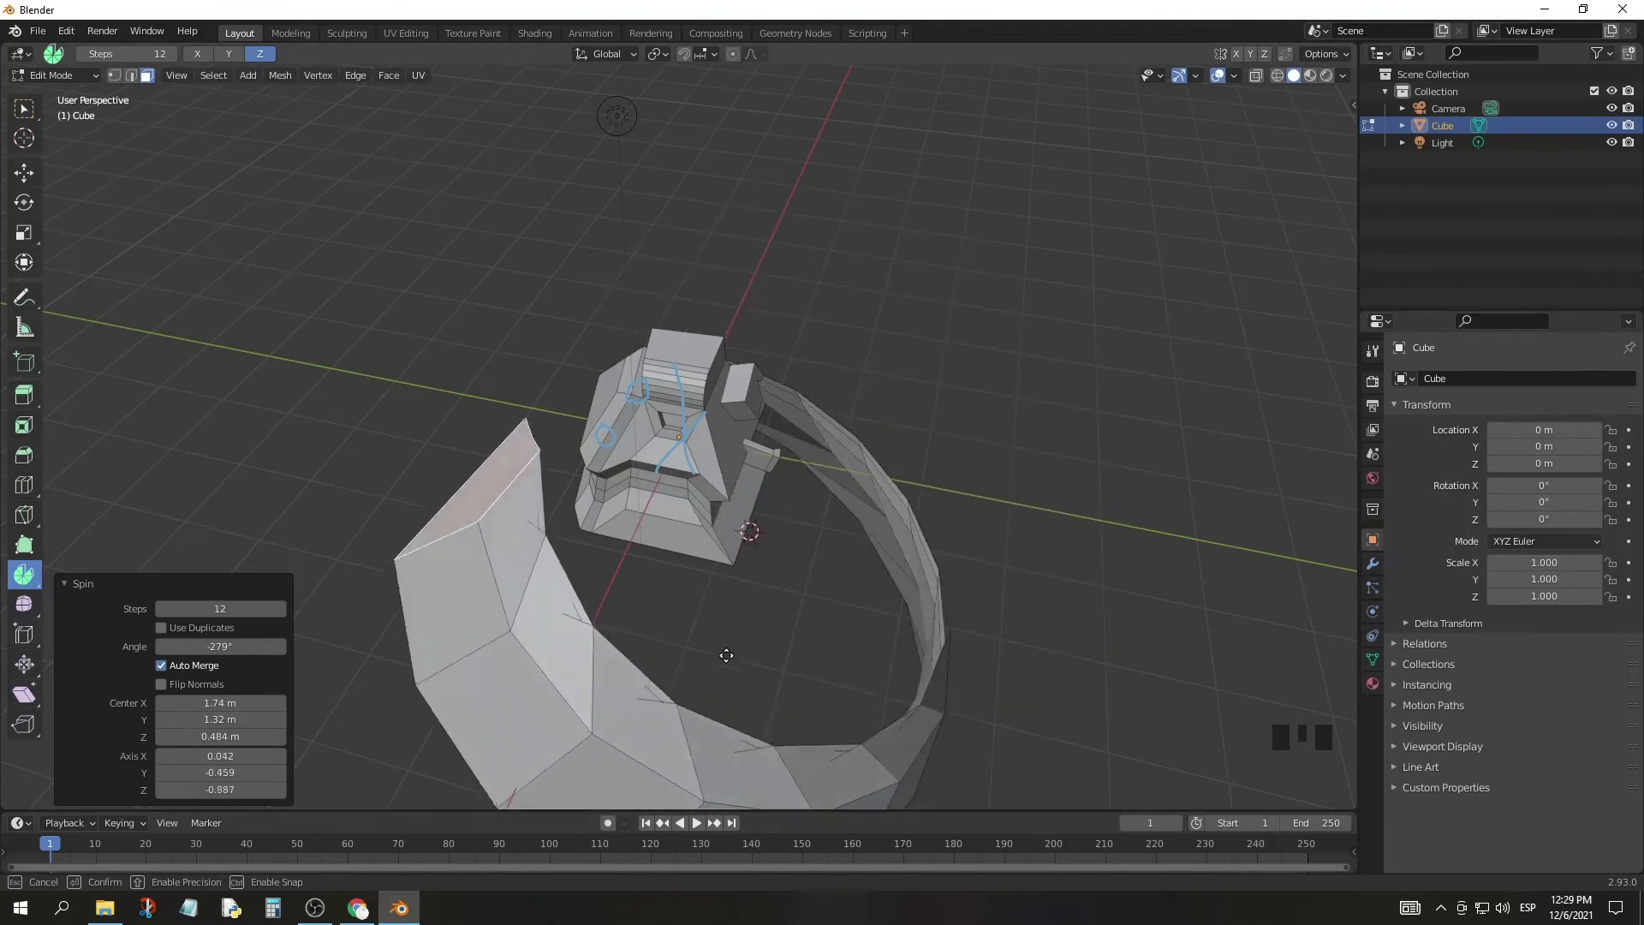
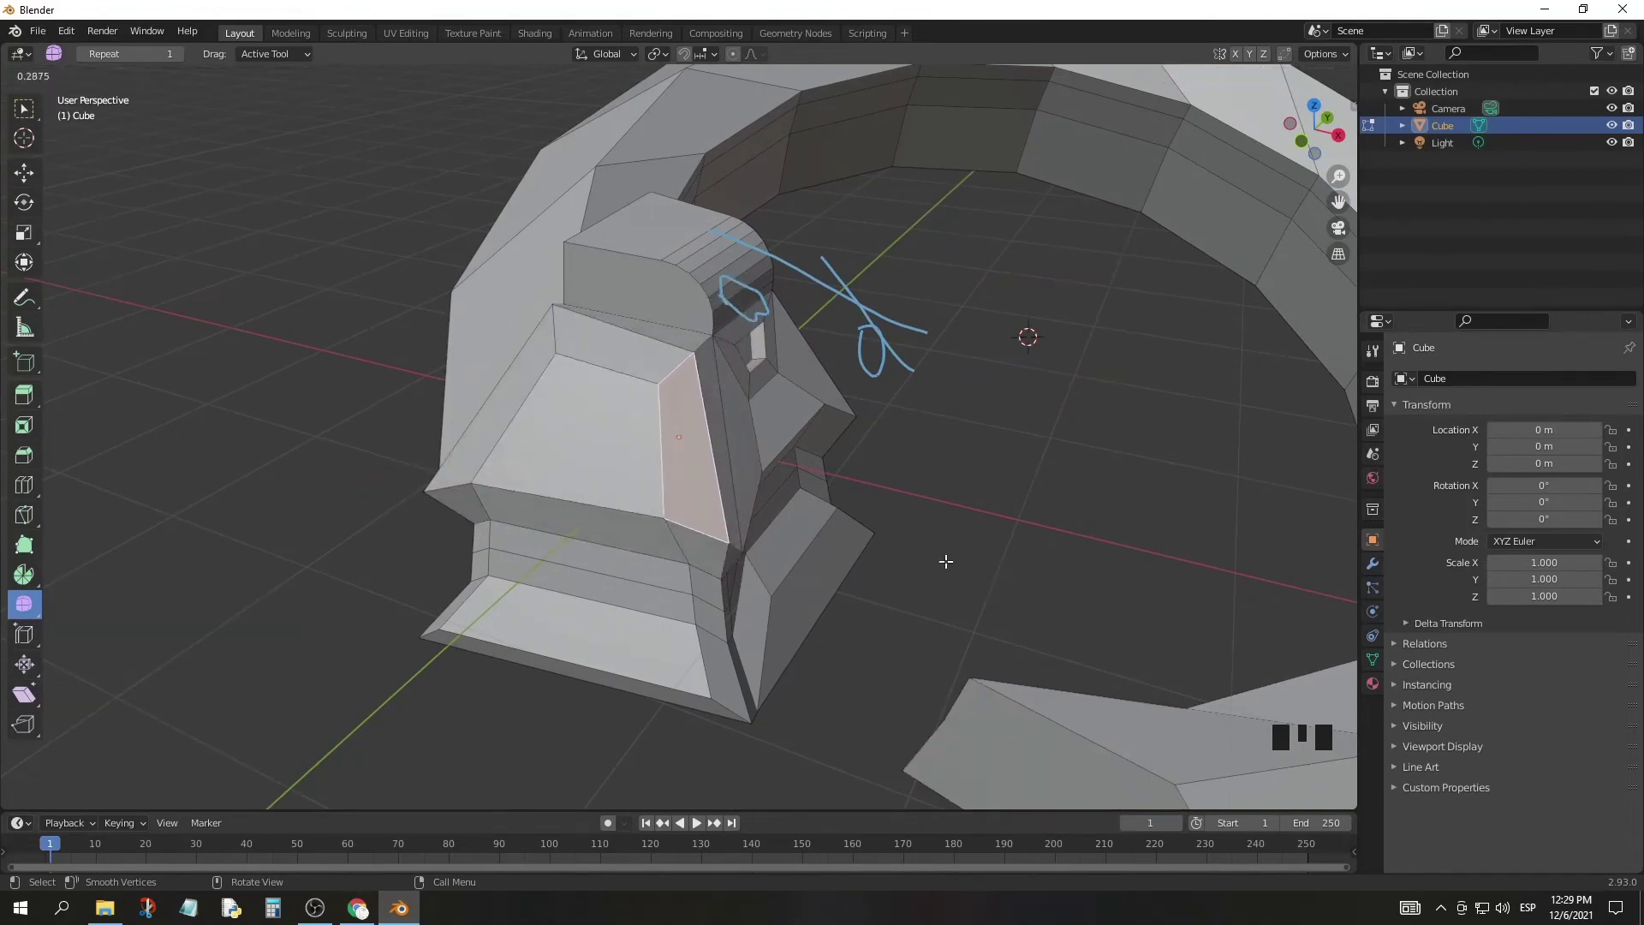
Step: Confirm smoothing of the selected front-face vertices
click(27, 631)
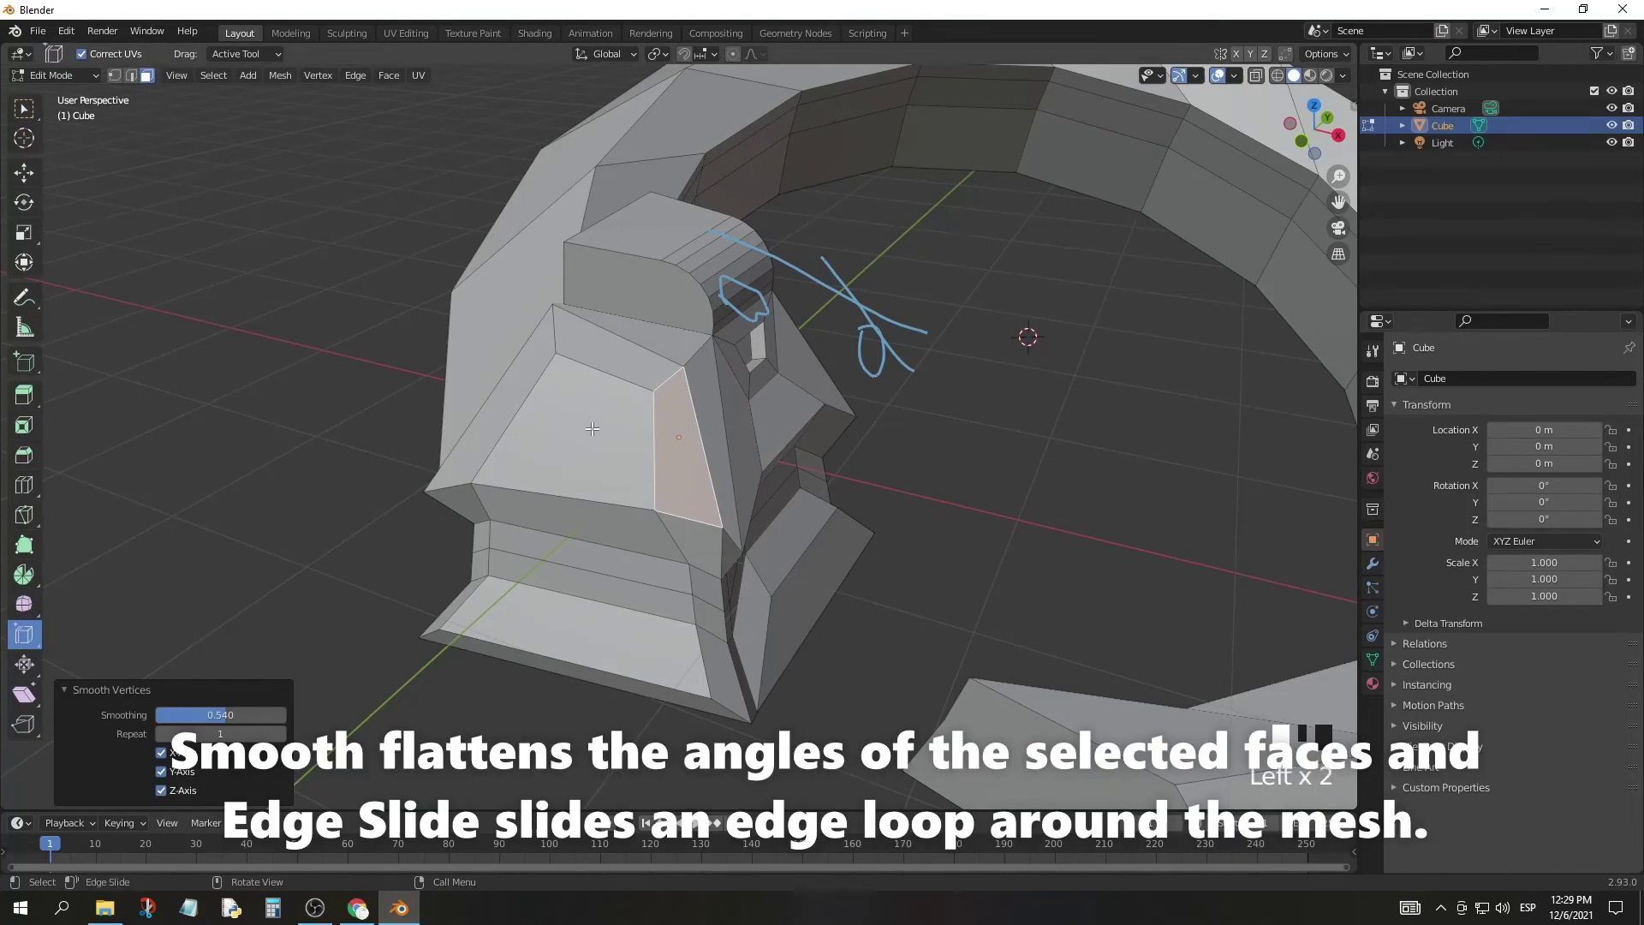
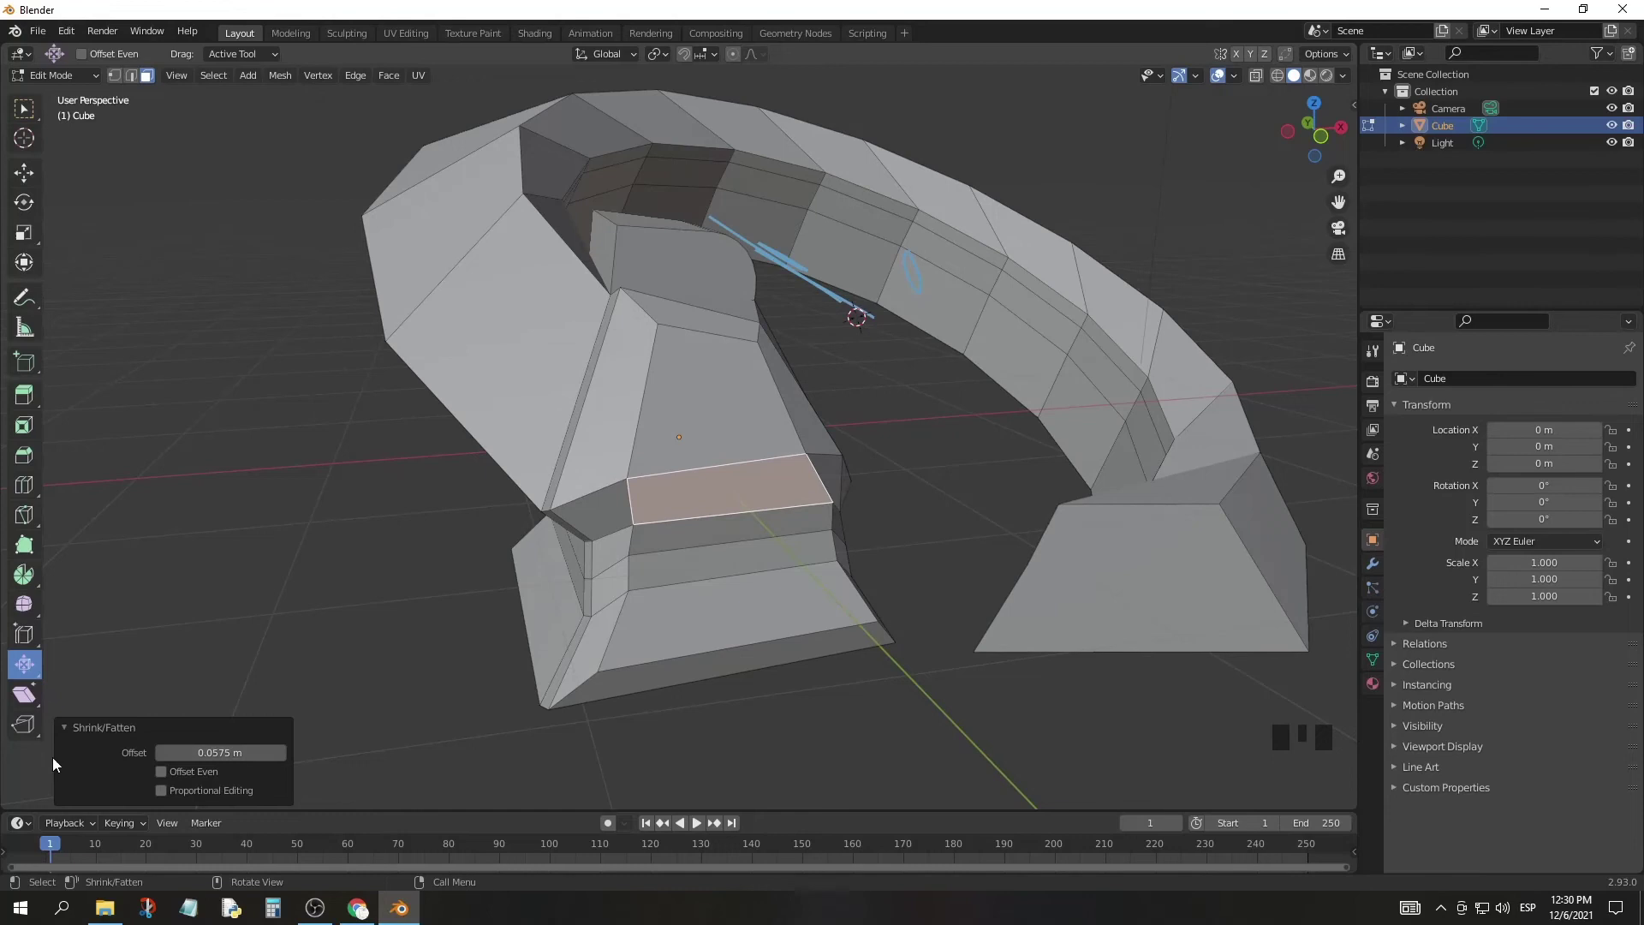
Step: Box-select the large face at the arc's left end and start shearing it sideways
drag(39, 691, 599, 340)
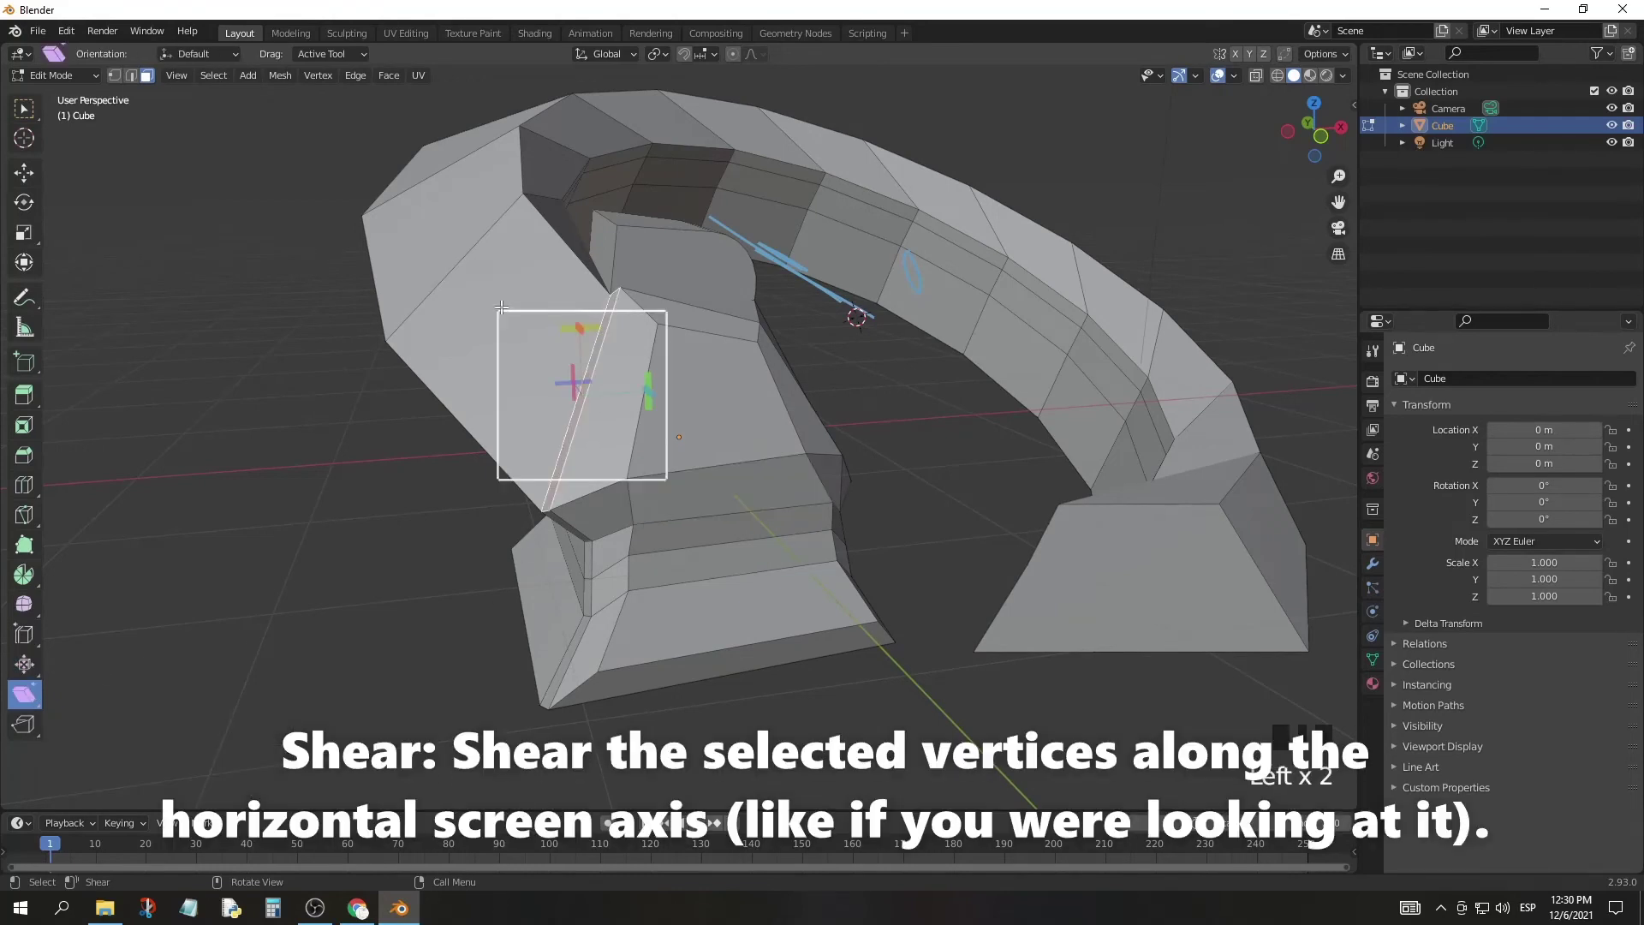
click(501, 287)
click(515, 309)
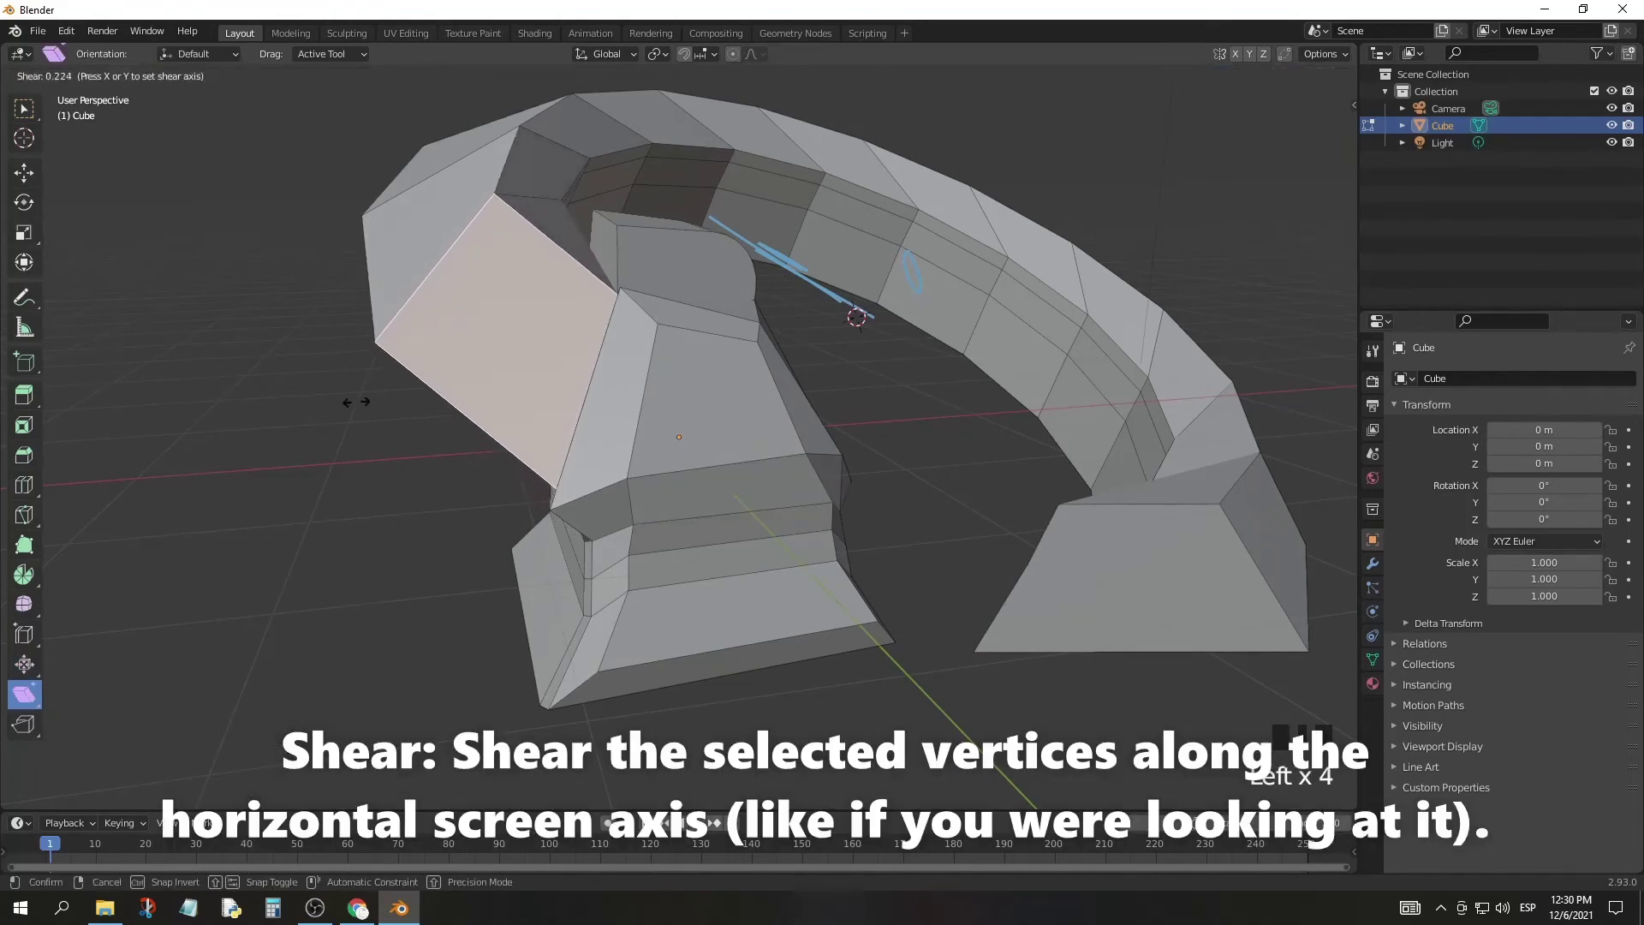
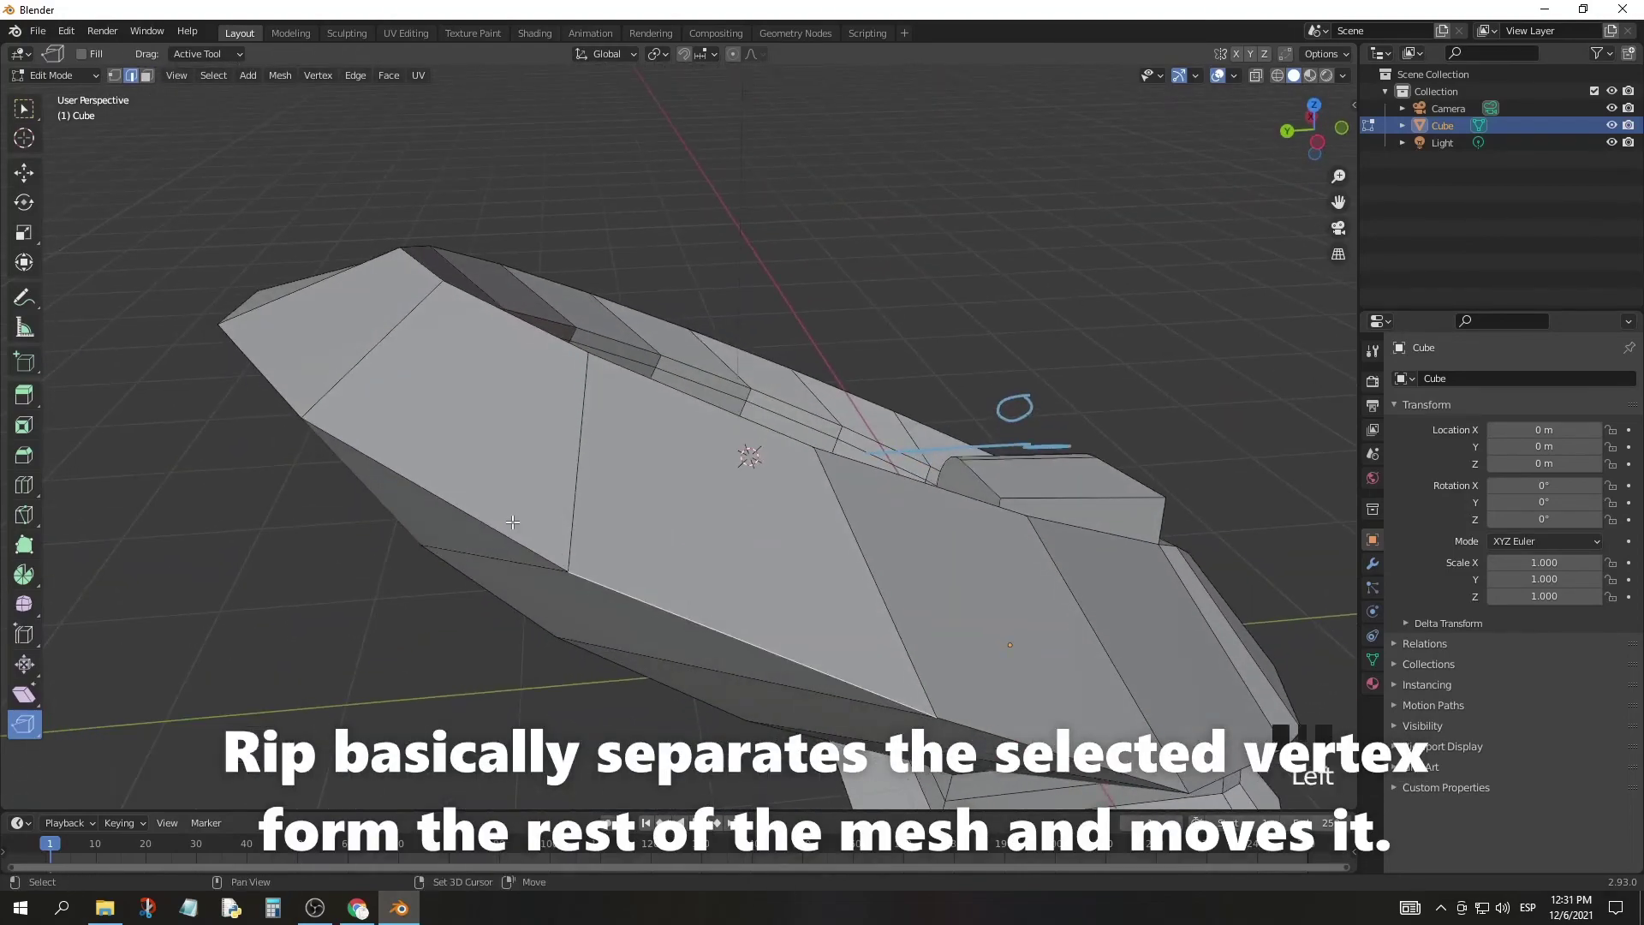
Step: Rip an edge of the arc free from the mesh and move it away with G
drag(512, 516, 674, 446)
drag(675, 446, 710, 409)
drag(710, 409, 566, 485)
key(g)
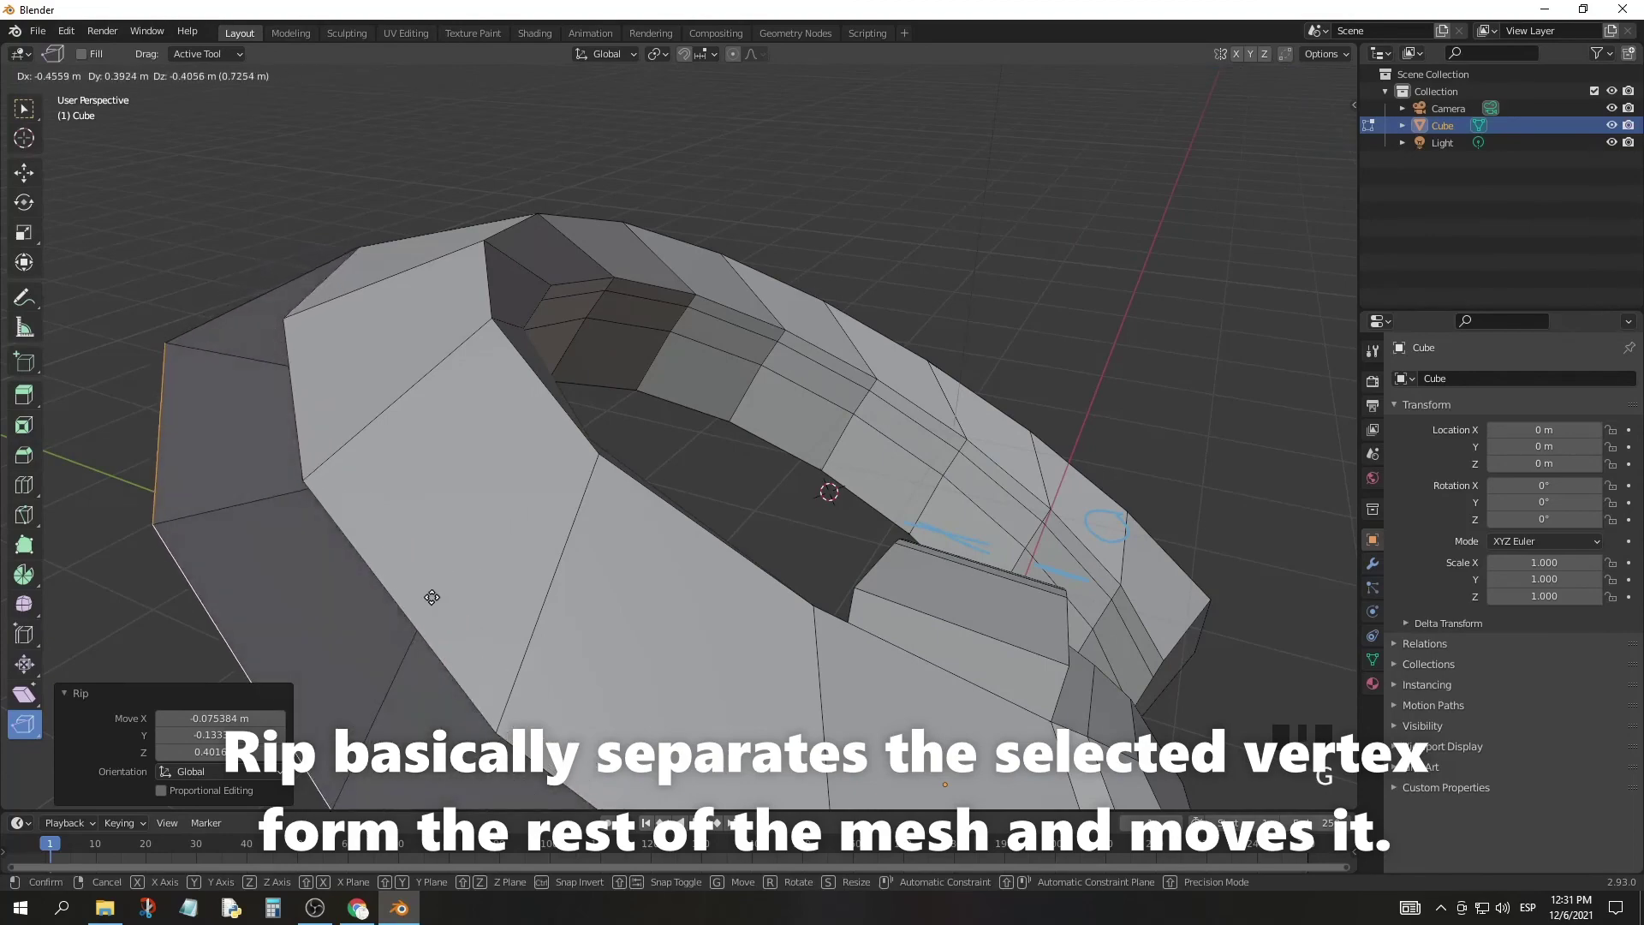